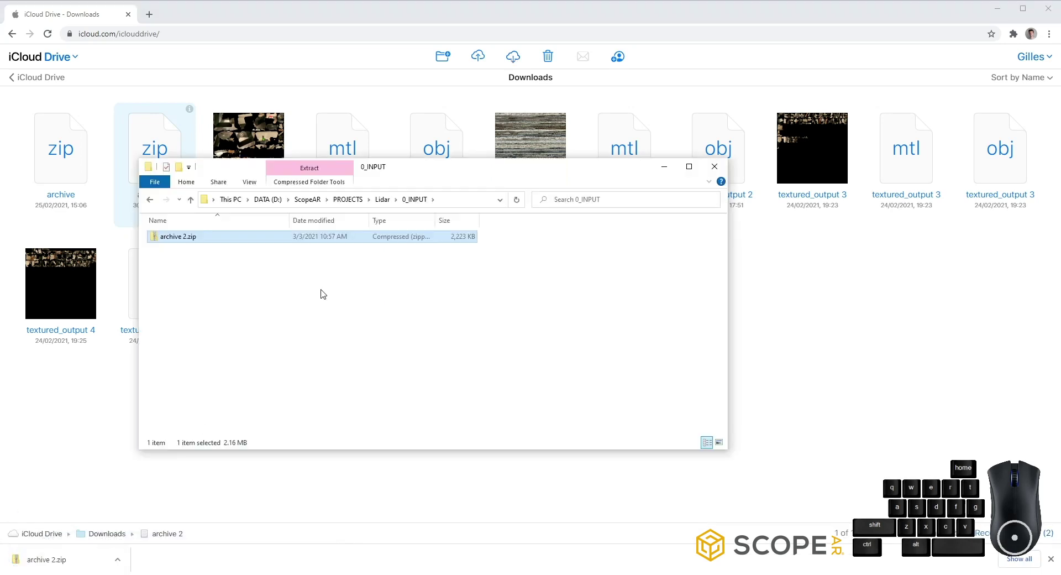
Extract archive 2.zip, view the archive 2 folder, then return to the WorkLink Create session.
right_click(182, 243)
click(271, 308)
click(401, 354)
click(192, 240)
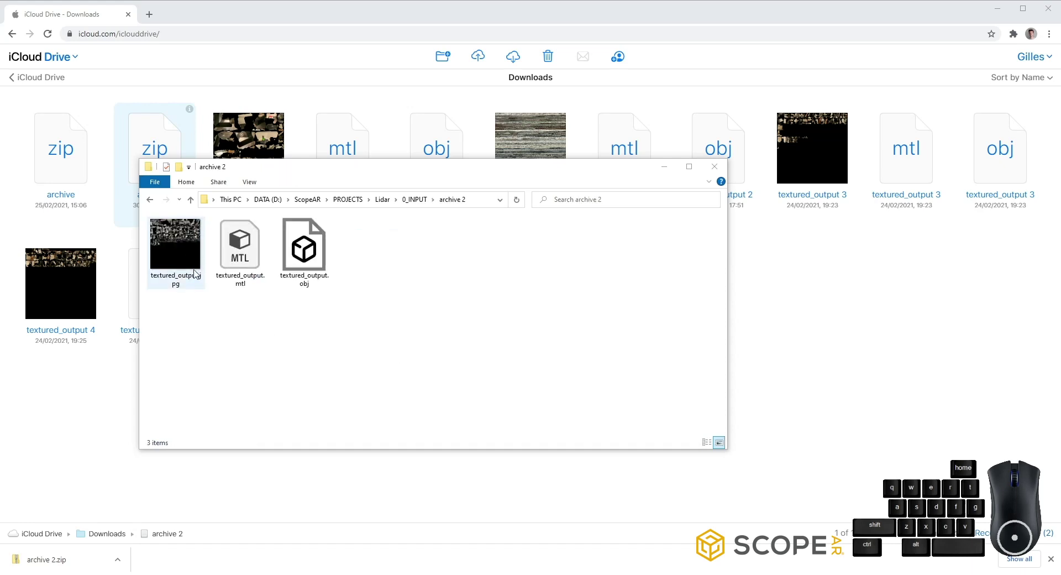
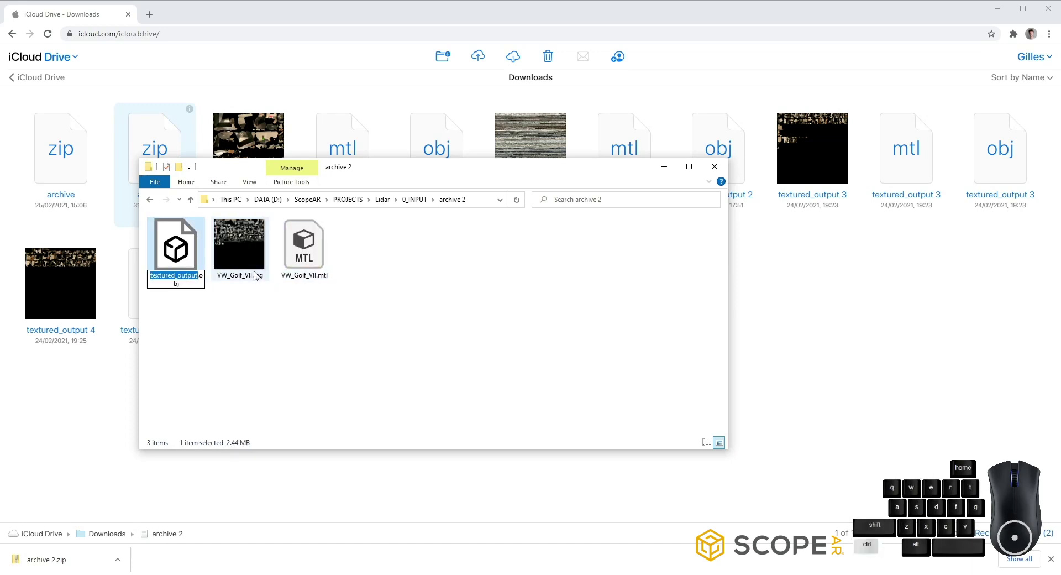
click(156, 22)
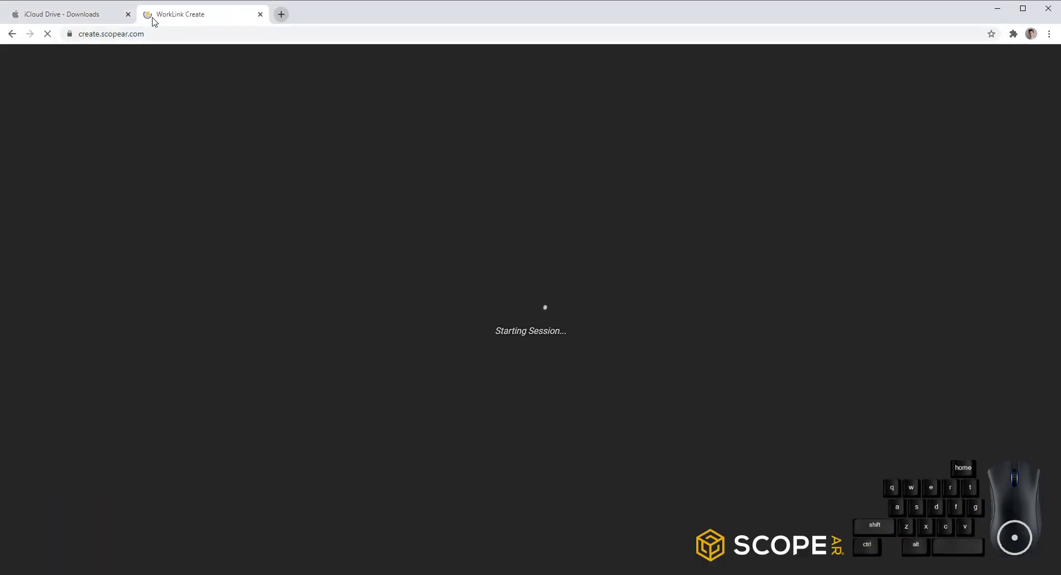
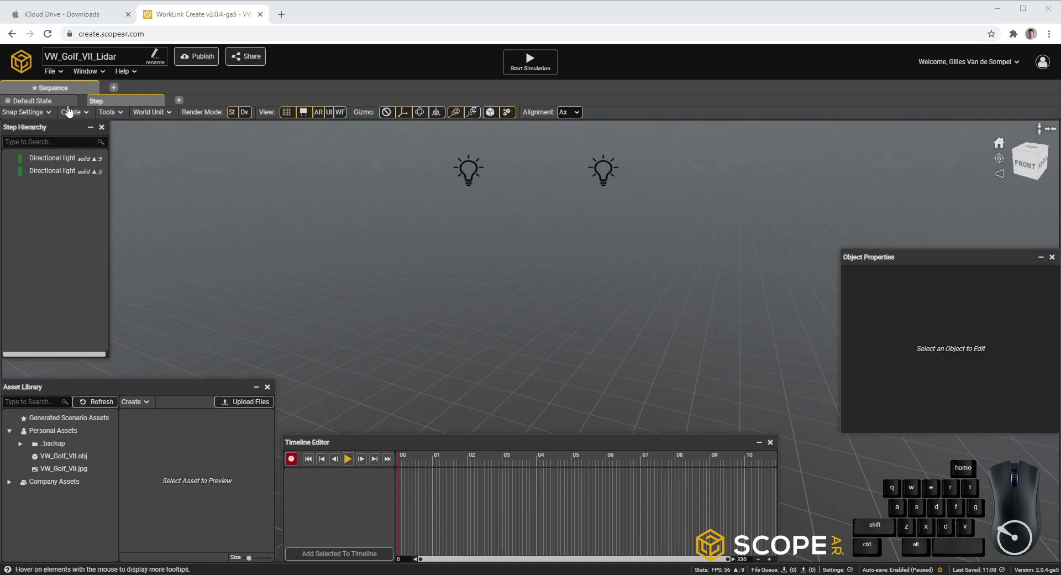
Place VW_Golf_VII.obj from the Asset Library into the Default State viewport.
click(53, 108)
drag(60, 460, 354, 311)
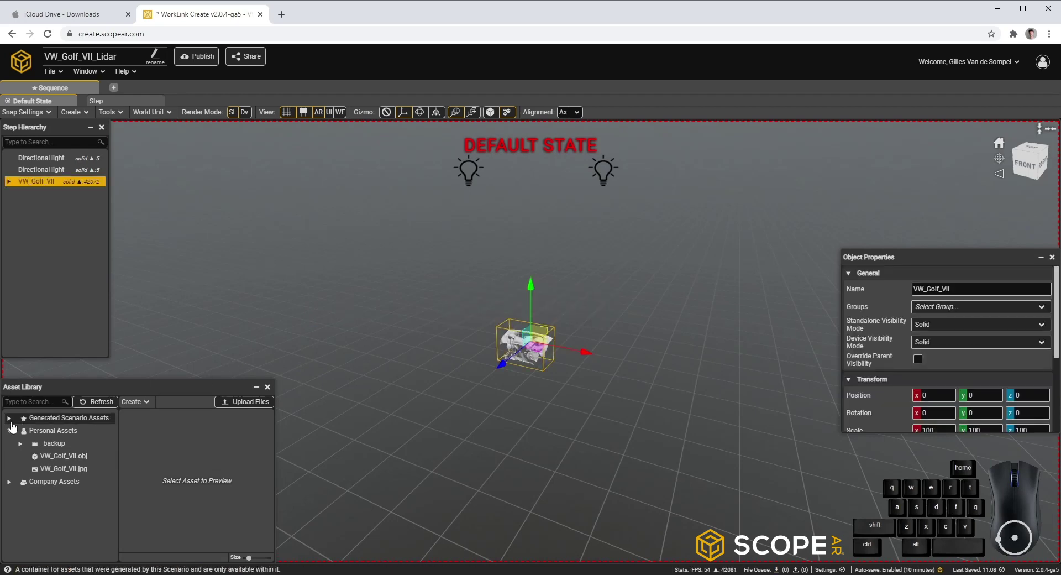
Rename the generated scenario material to LidarScan.
click(15, 427)
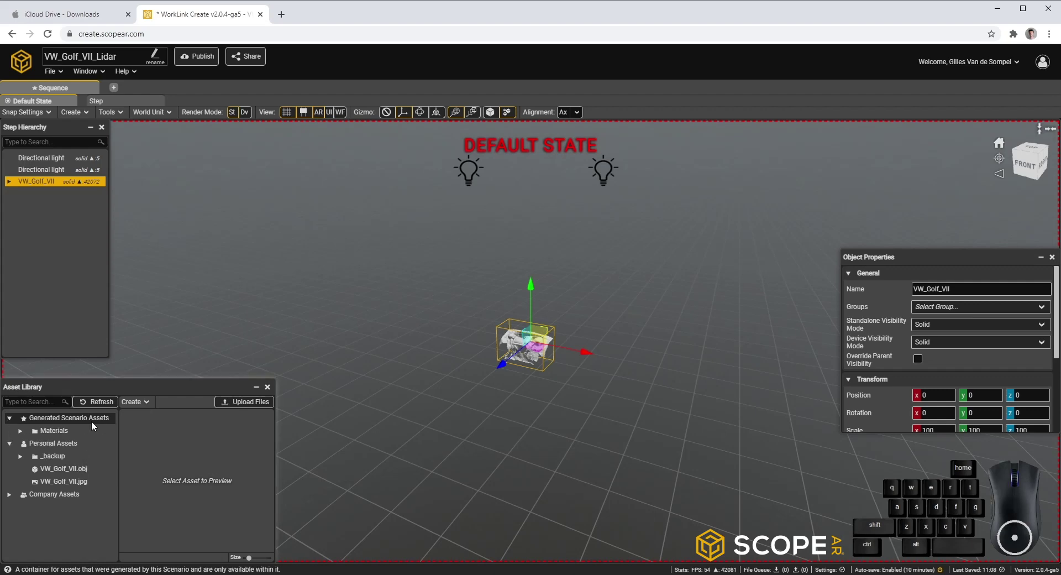
click(21, 436)
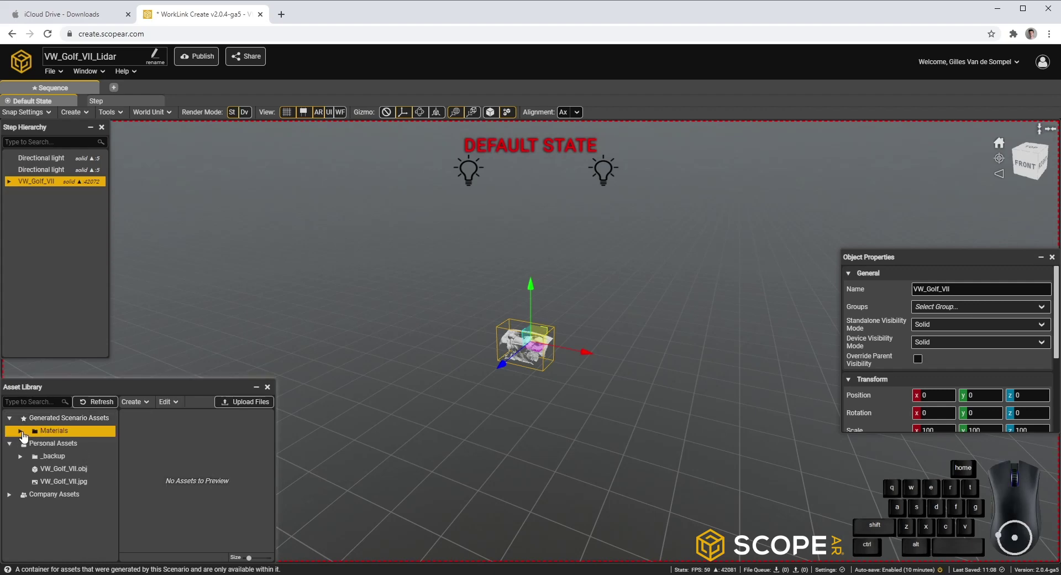
click(28, 439)
right_click(57, 444)
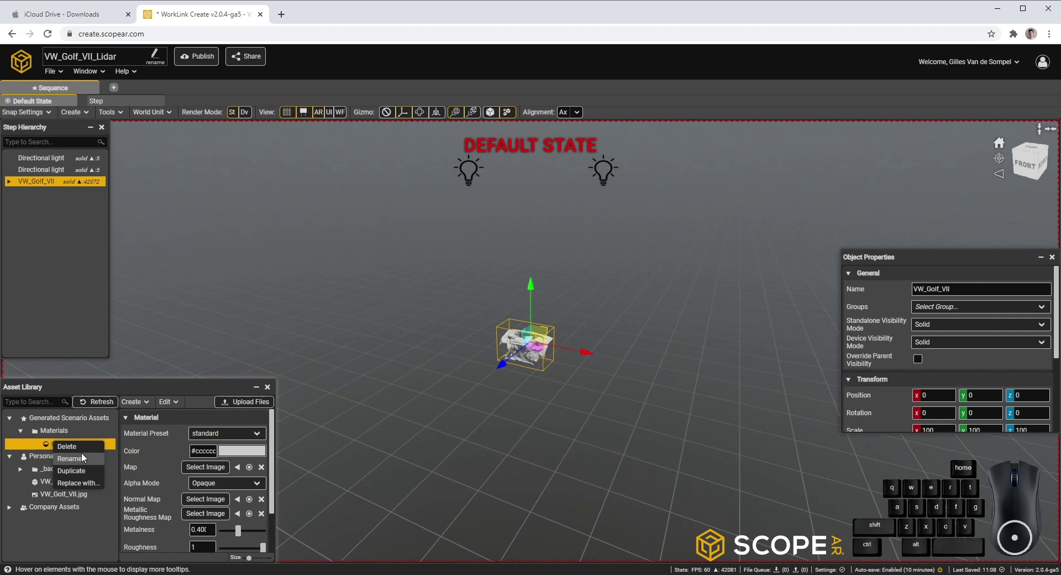
click(86, 460)
key(d)
key(a)
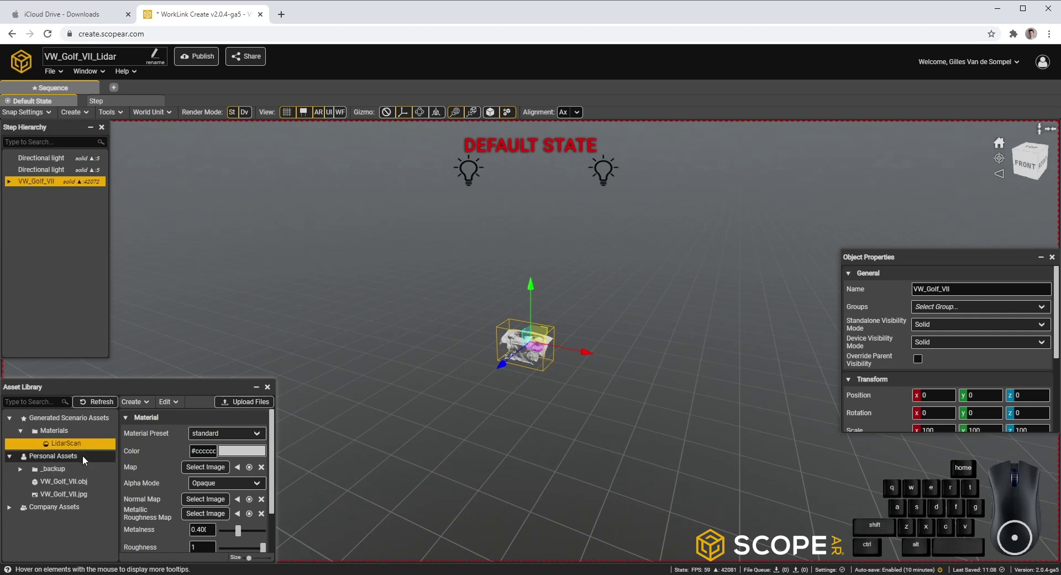
Set the LidarScan material preset to diffuseUnlit.
click(215, 440)
click(228, 460)
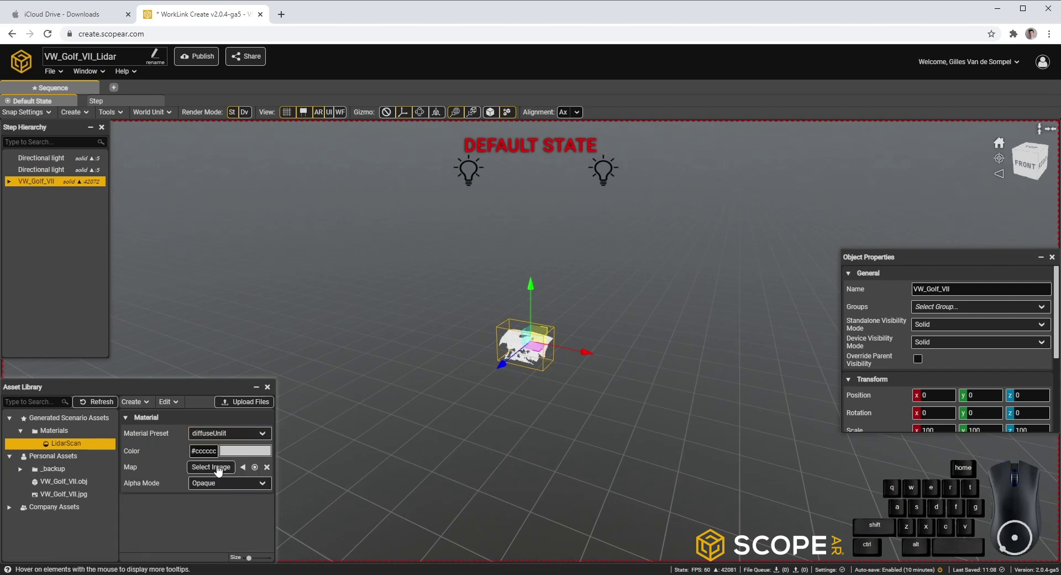
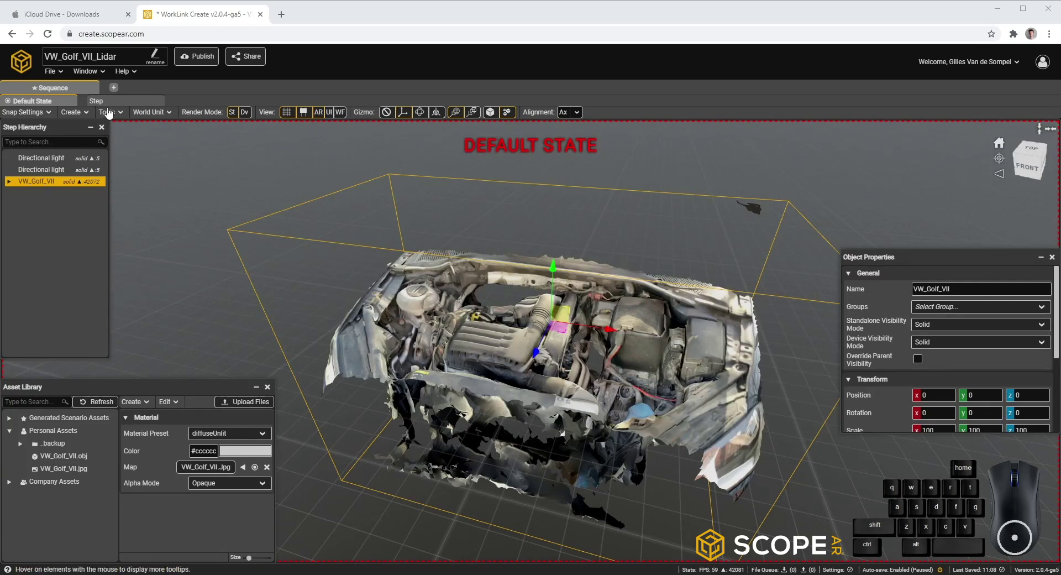
Switch to the Step and collapse the hierarchy, asset library, timeline and properties panels.
click(118, 108)
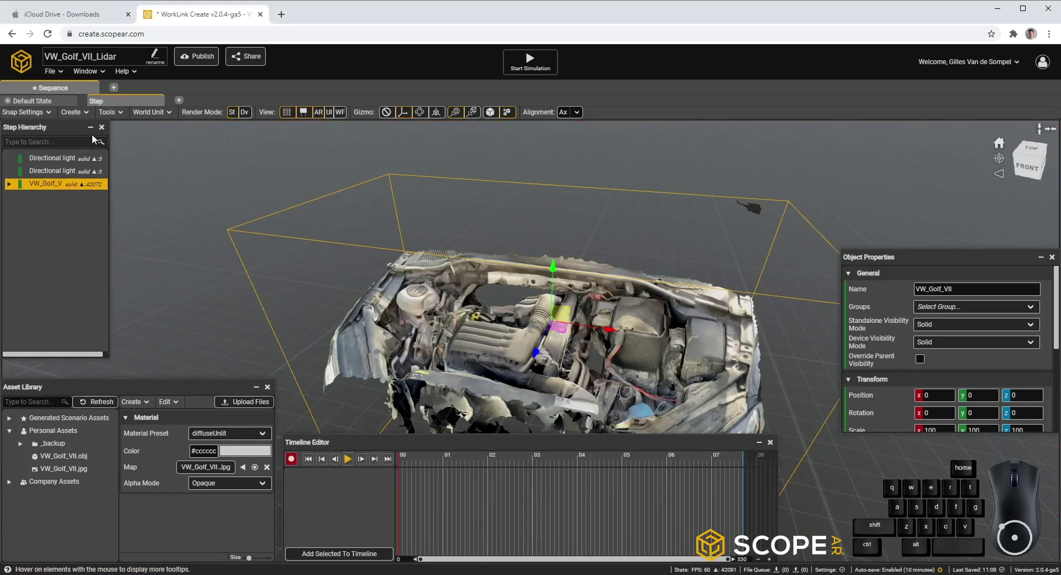
click(97, 133)
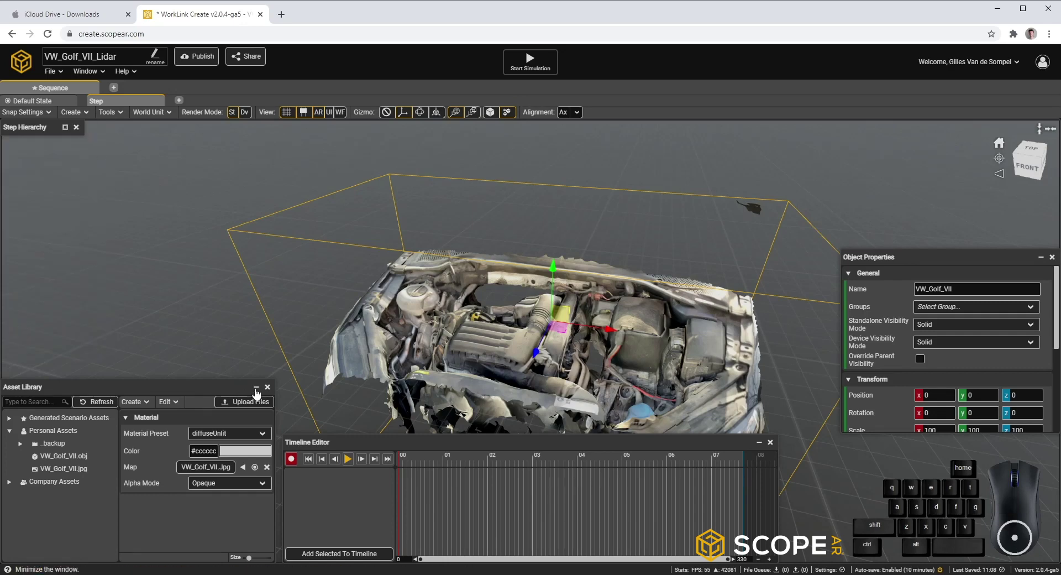
click(261, 394)
click(765, 449)
click(1045, 262)
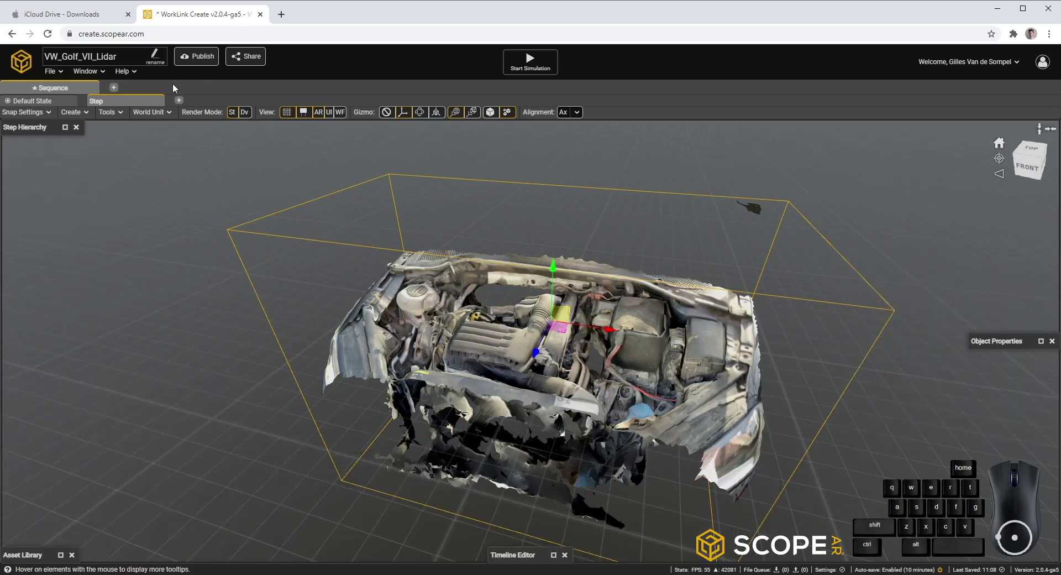
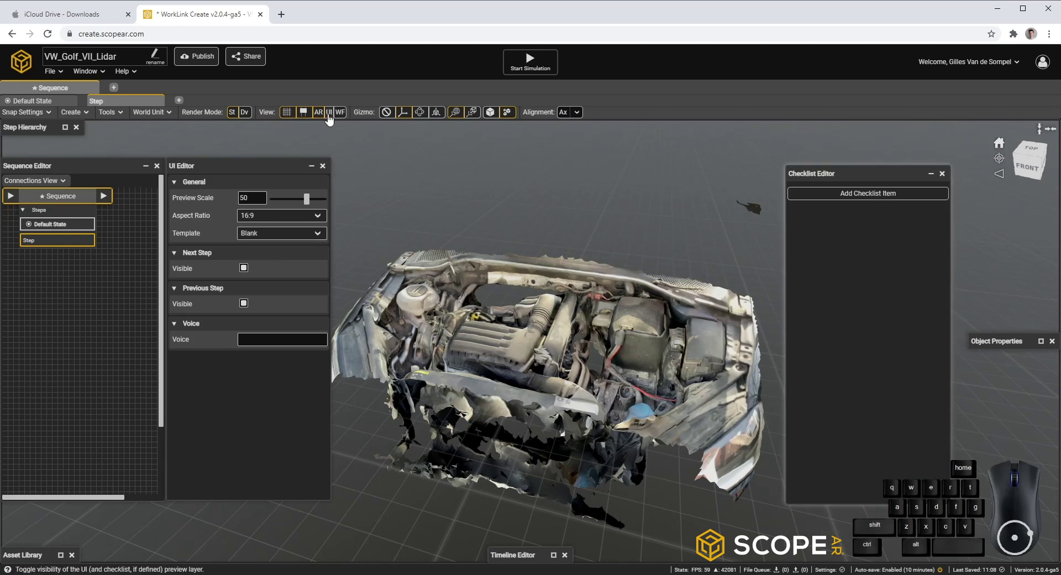
Apply the Intro Splash UI template to the Step.
click(333, 121)
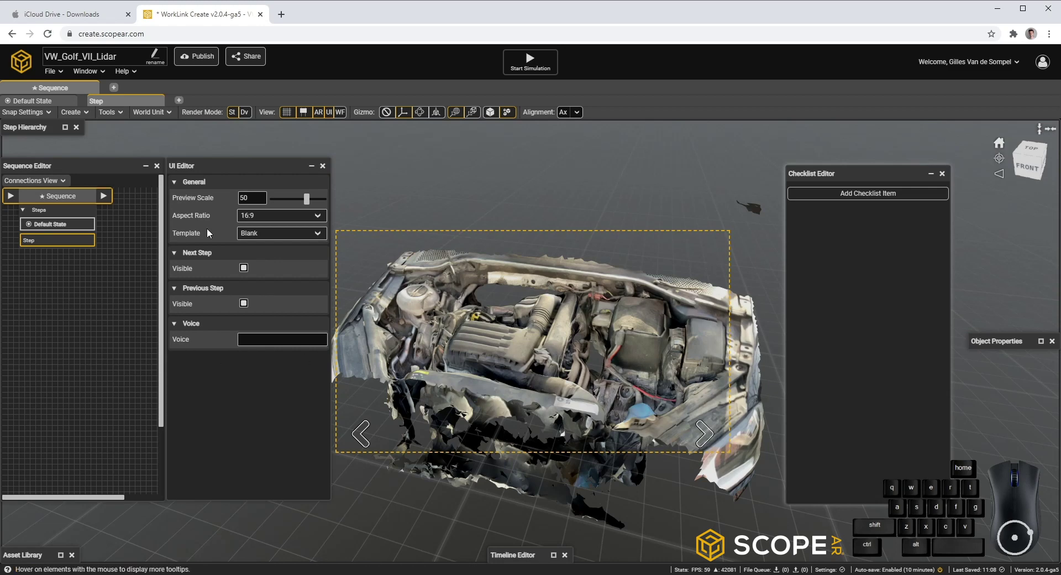
click(47, 251)
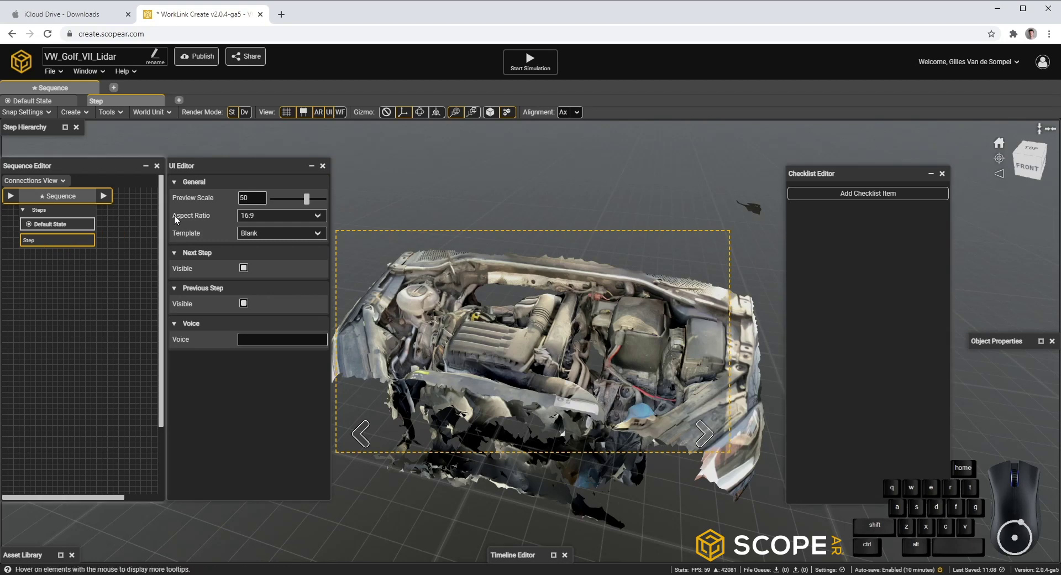
click(270, 242)
click(282, 267)
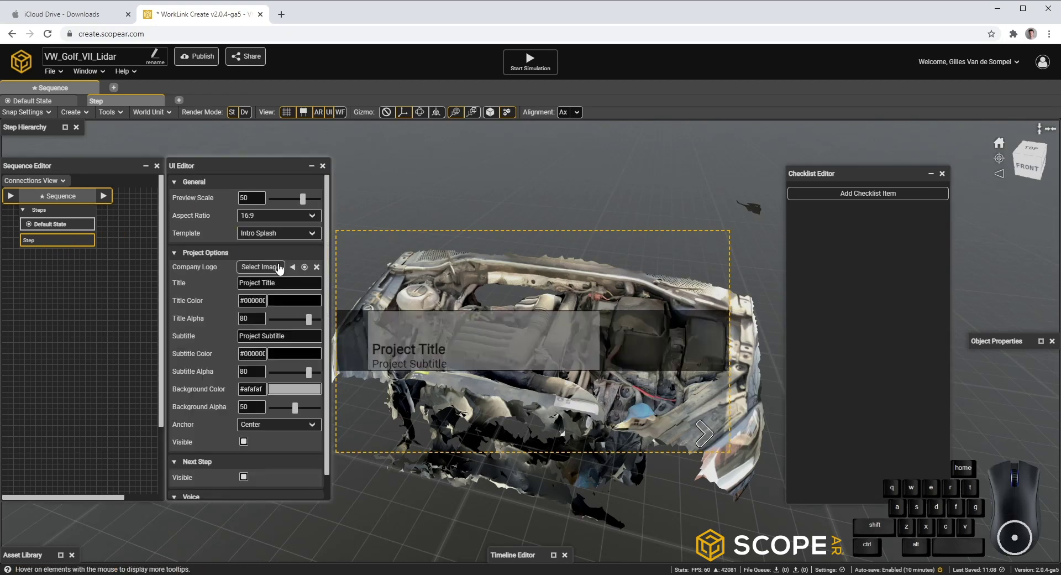
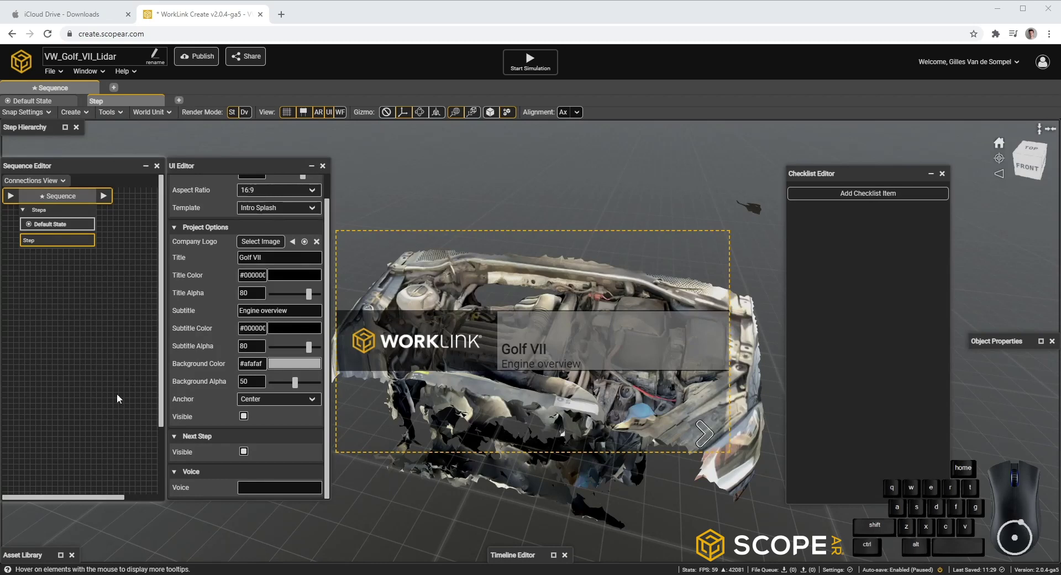
Add a new Step 1 continuing from Step with a Blank UI template.
right_click(52, 246)
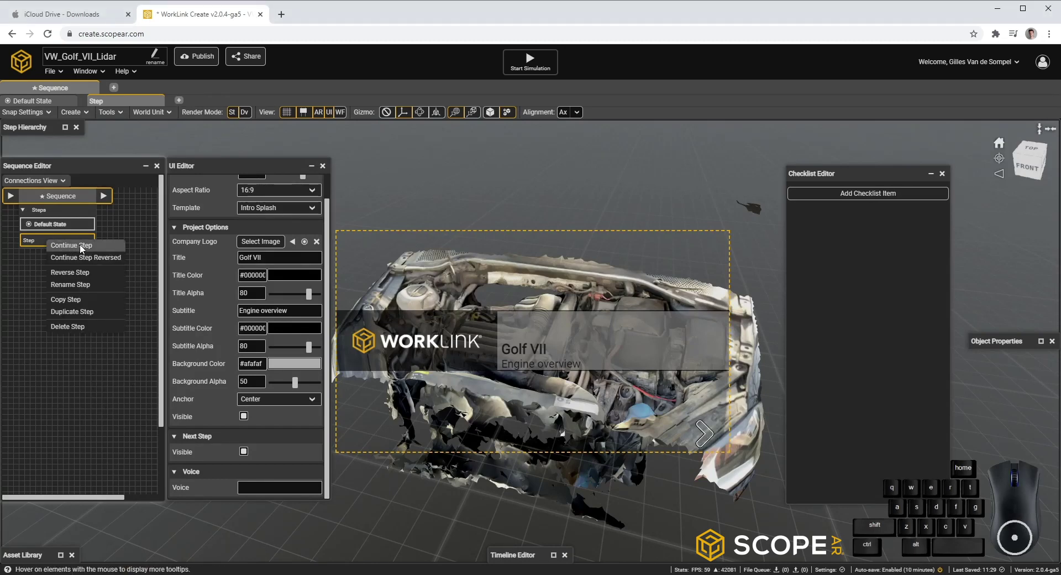
click(83, 248)
right_click(84, 248)
drag(331, 227, 341, 176)
click(276, 240)
click(281, 256)
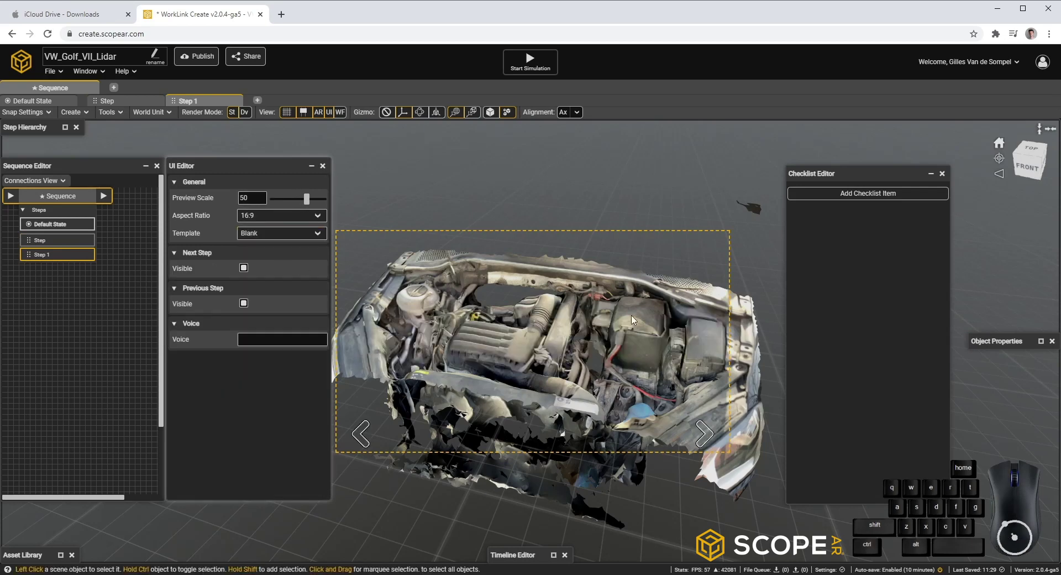
Adjust the engine view, collapse the Sequence and UI editors and restore the Step Hierarchy.
drag(634, 301, 616, 293)
right_click(642, 309)
drag(635, 298, 609, 304)
drag(612, 311, 630, 341)
middle_click(629, 329)
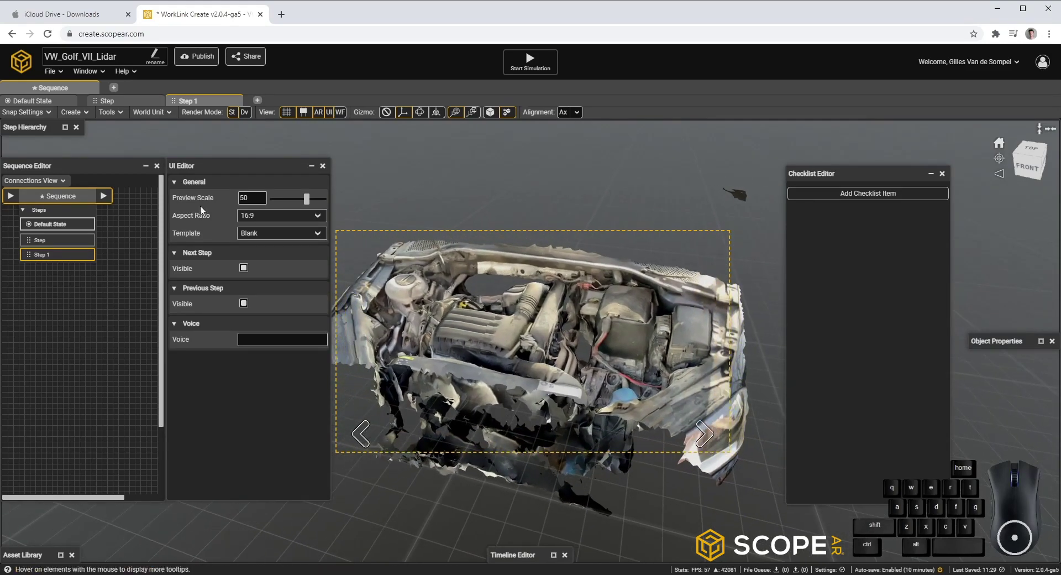
click(150, 172)
click(314, 173)
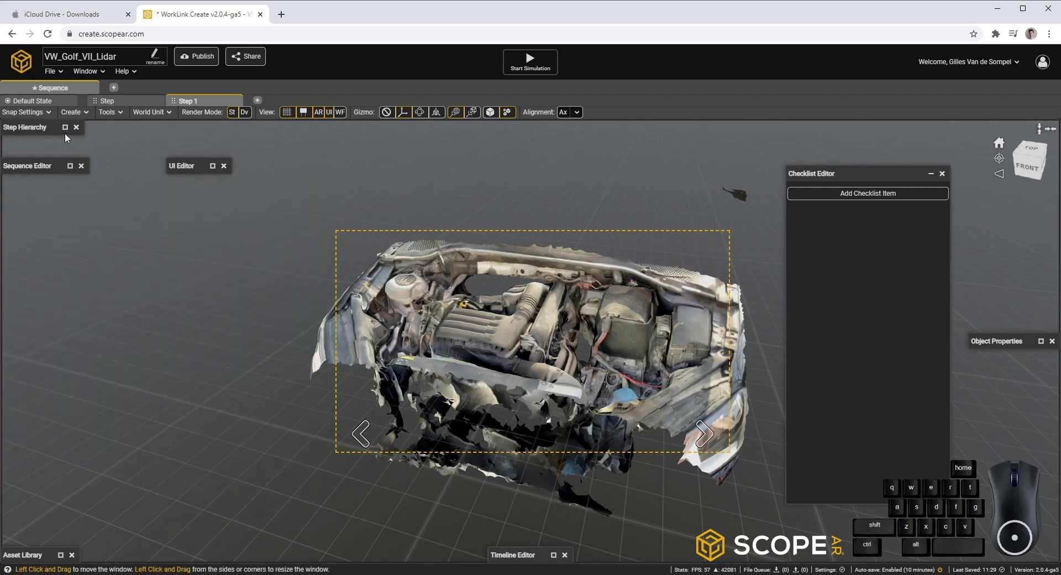
click(68, 135)
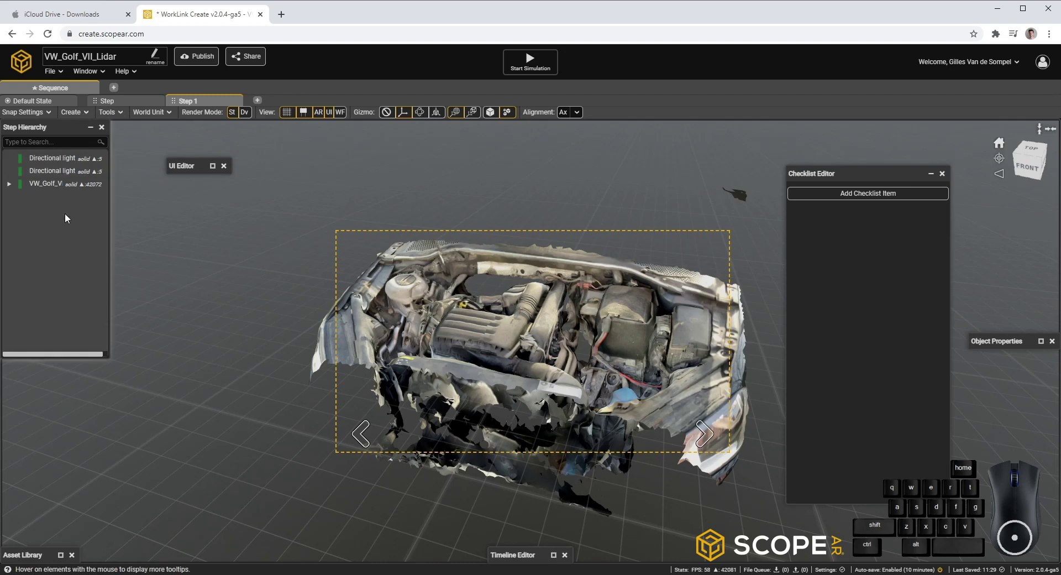
Add a Sphere to Step 1 and show its object properties.
click(92, 120)
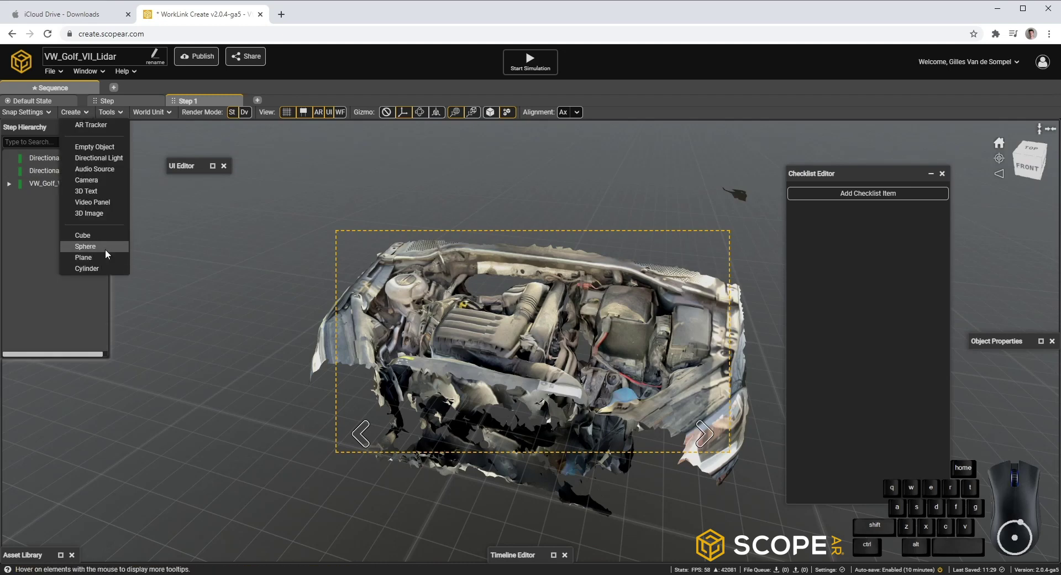
click(109, 254)
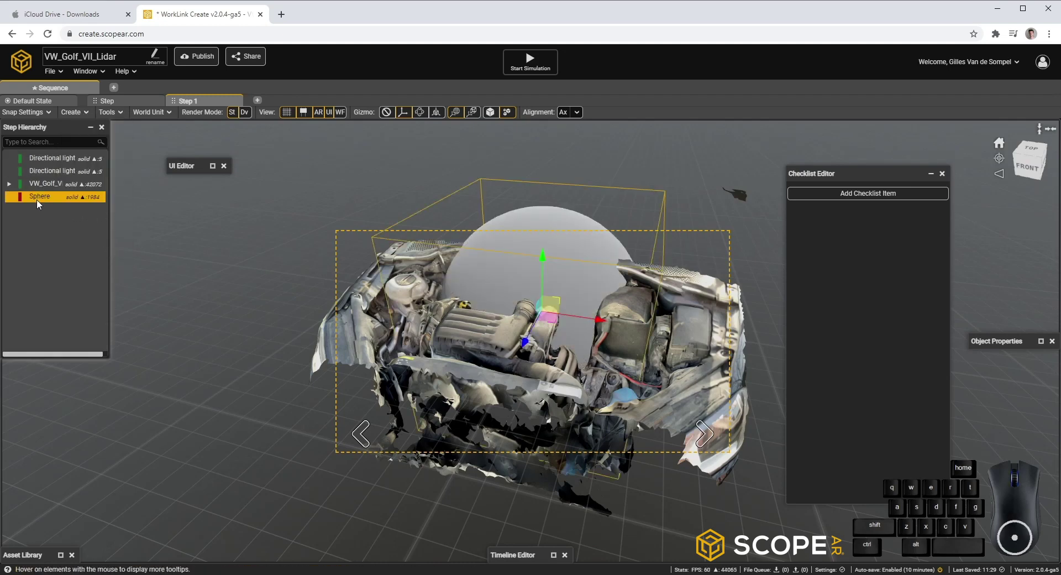
click(40, 202)
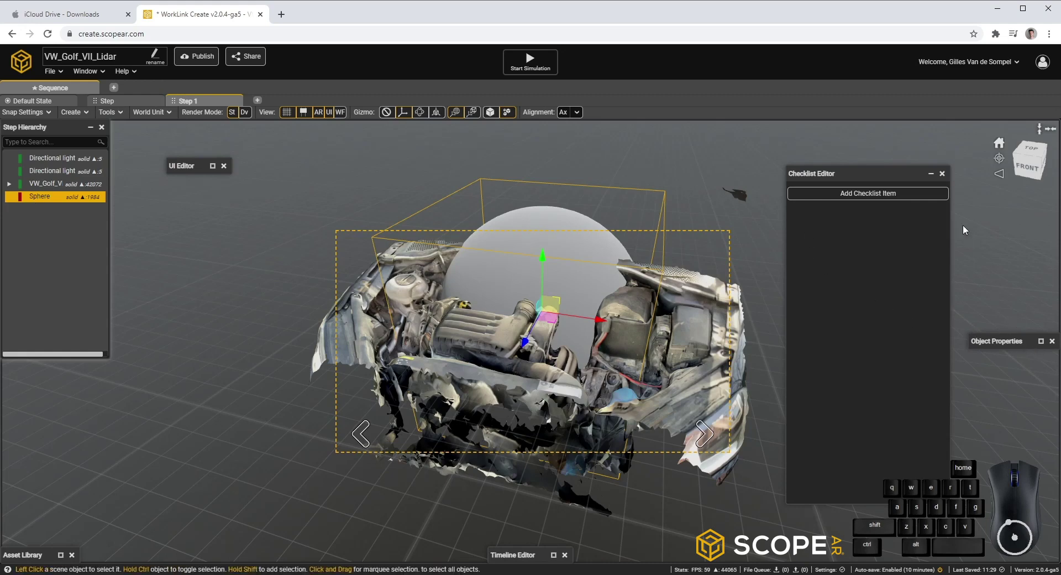
click(938, 182)
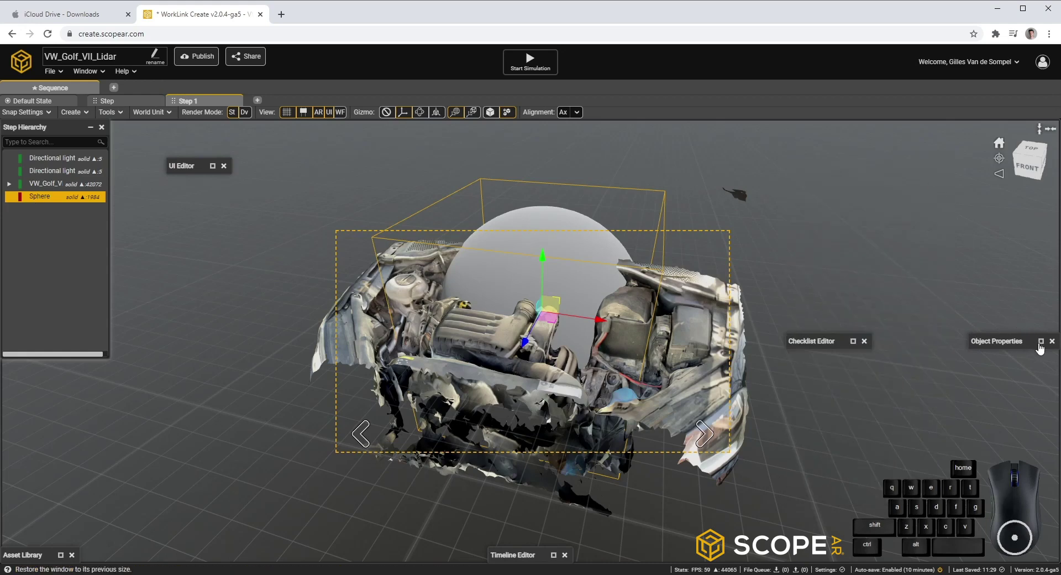
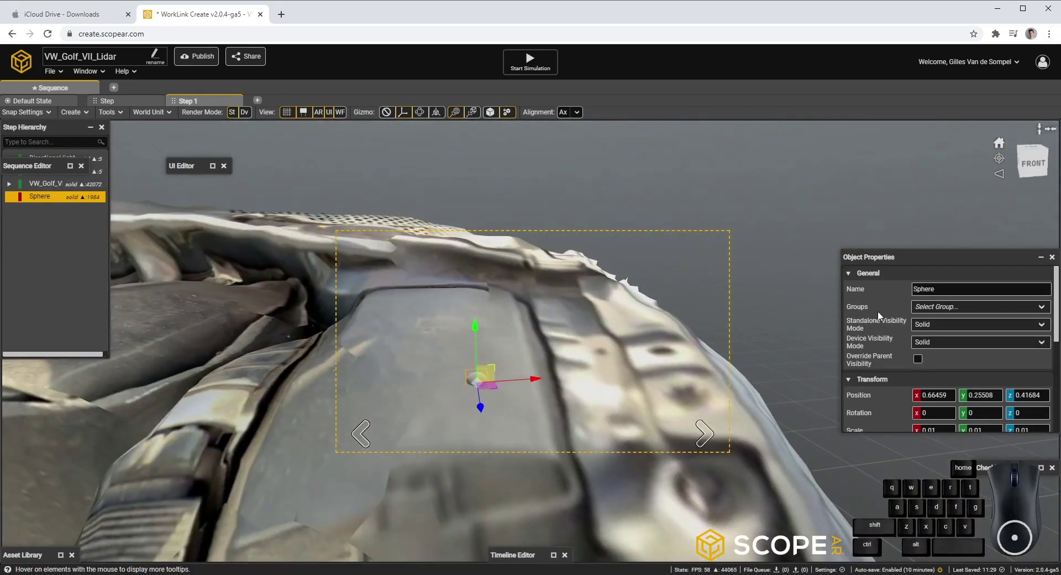
Set the sphere's standalone and device visibility modes to Ghosted.
click(942, 332)
click(949, 350)
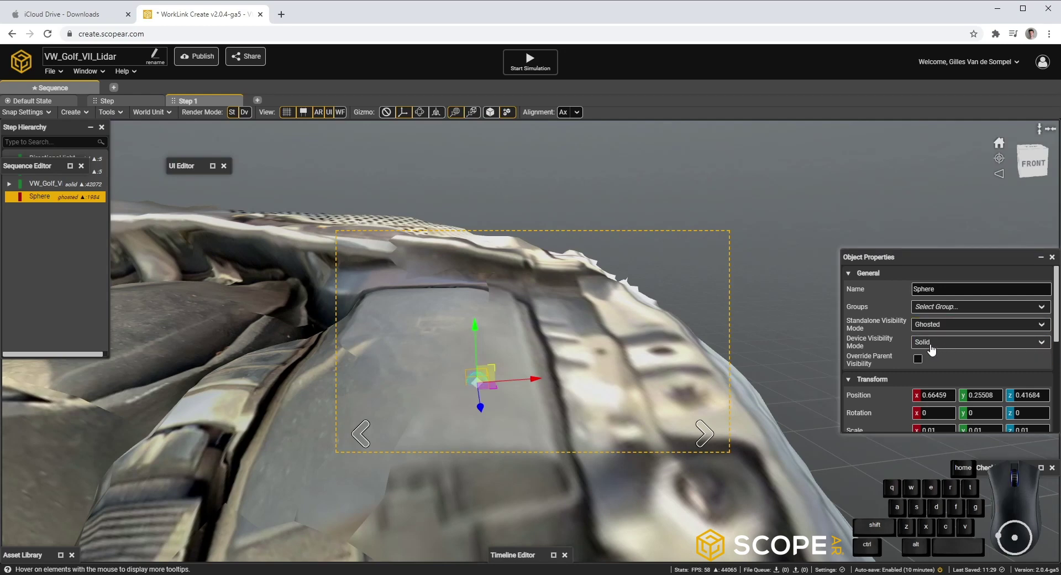
click(939, 349)
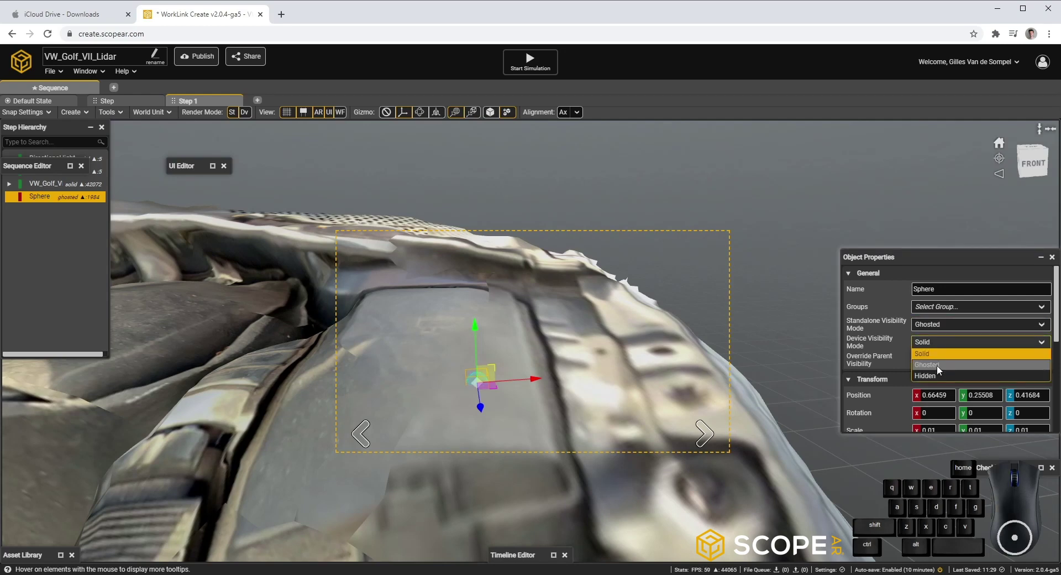
click(941, 369)
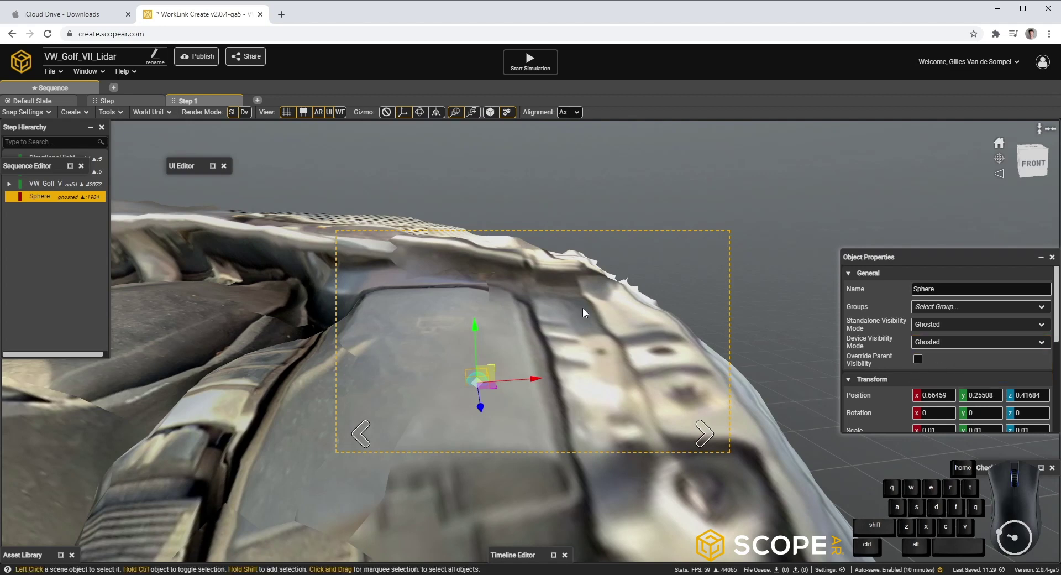
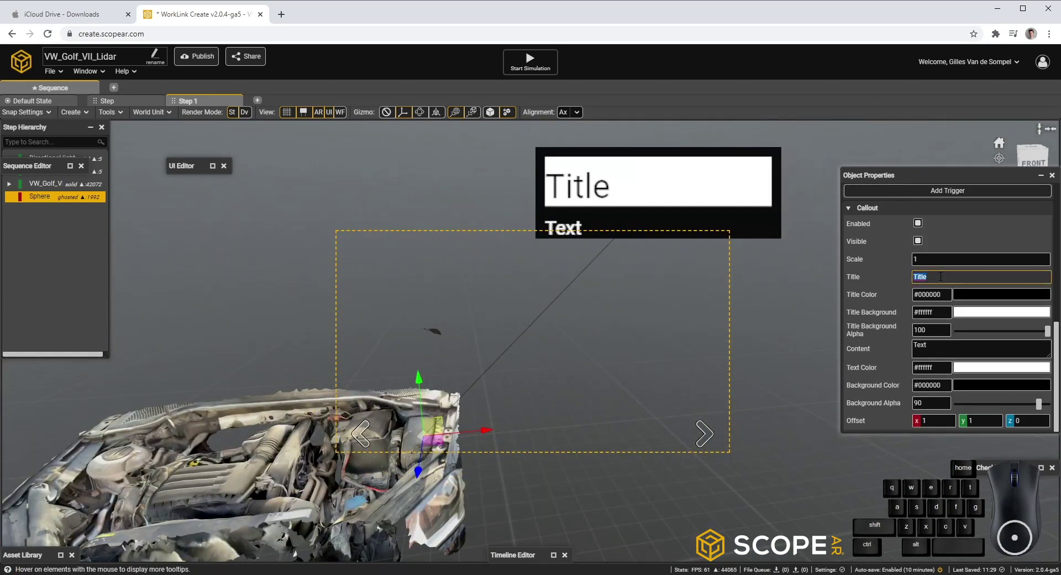
Title the sphere's callout Fuse panel with empty content and duplicate the sphere.
key(e)
click(880, 344)
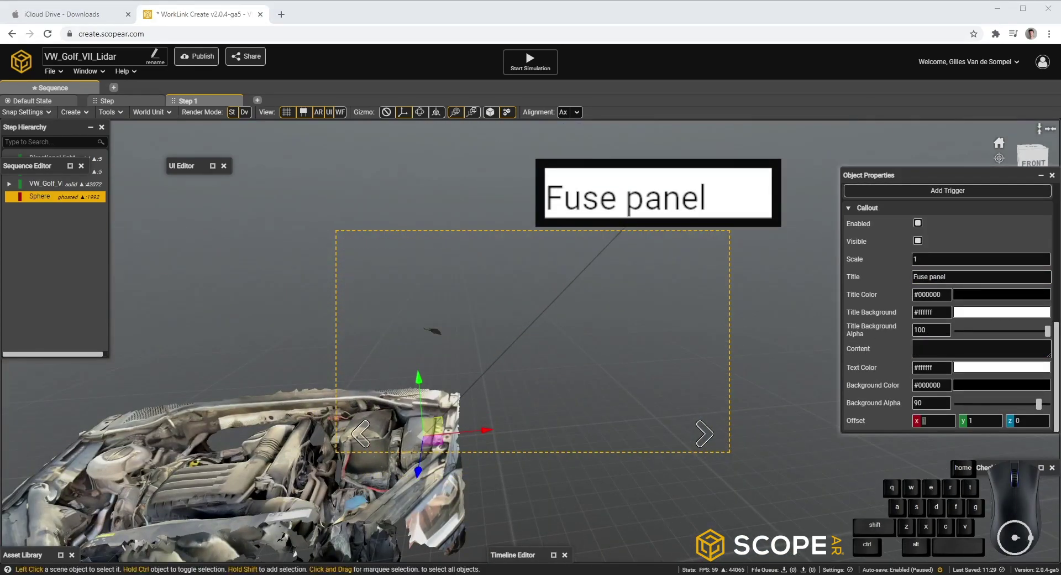
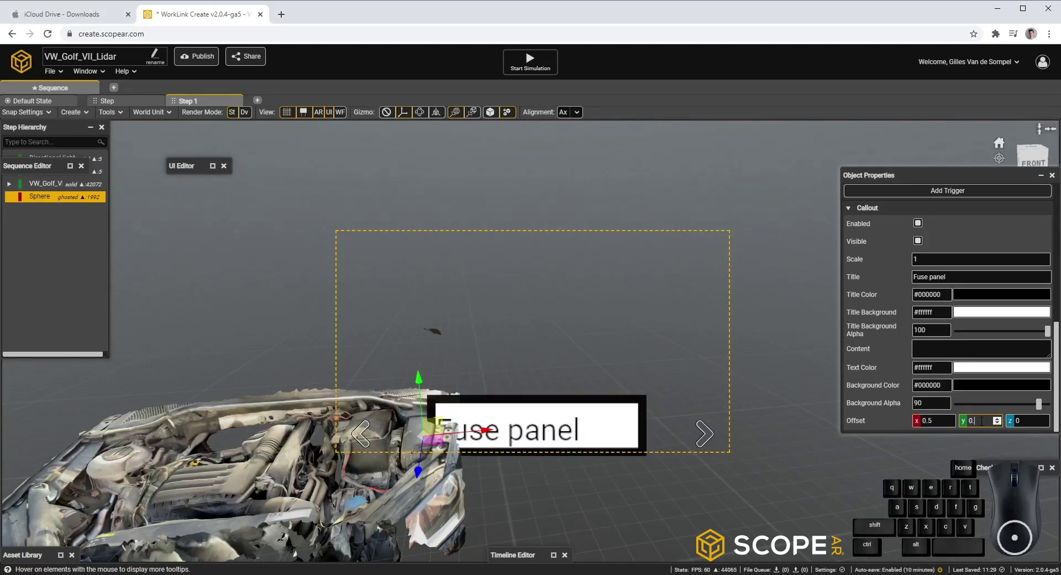
right_click(562, 398)
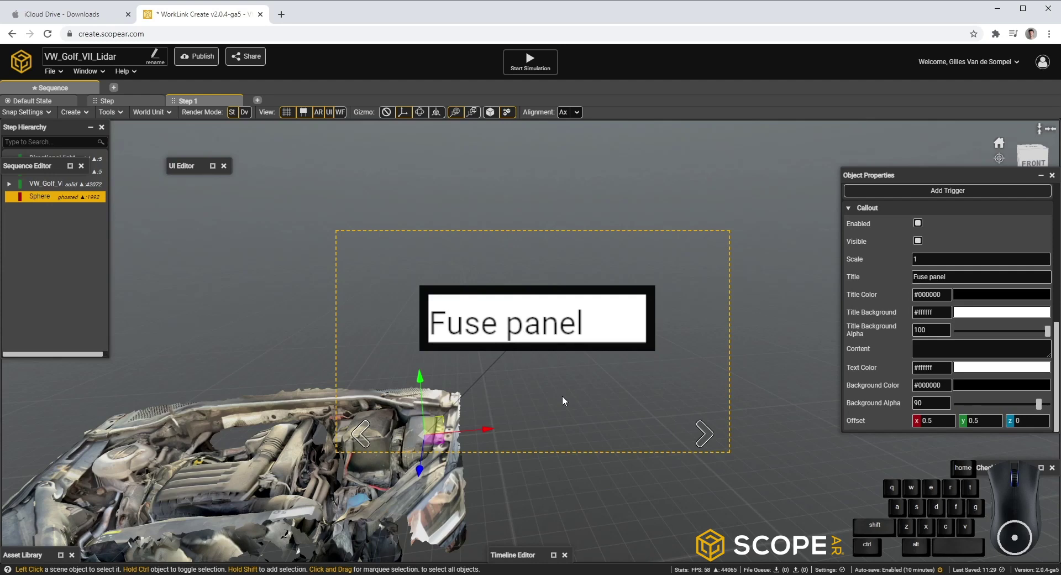
click(45, 200)
drag(47, 202, 63, 212)
Duplicate the sphere again to mark further engine parts with their own callouts.
click(68, 218)
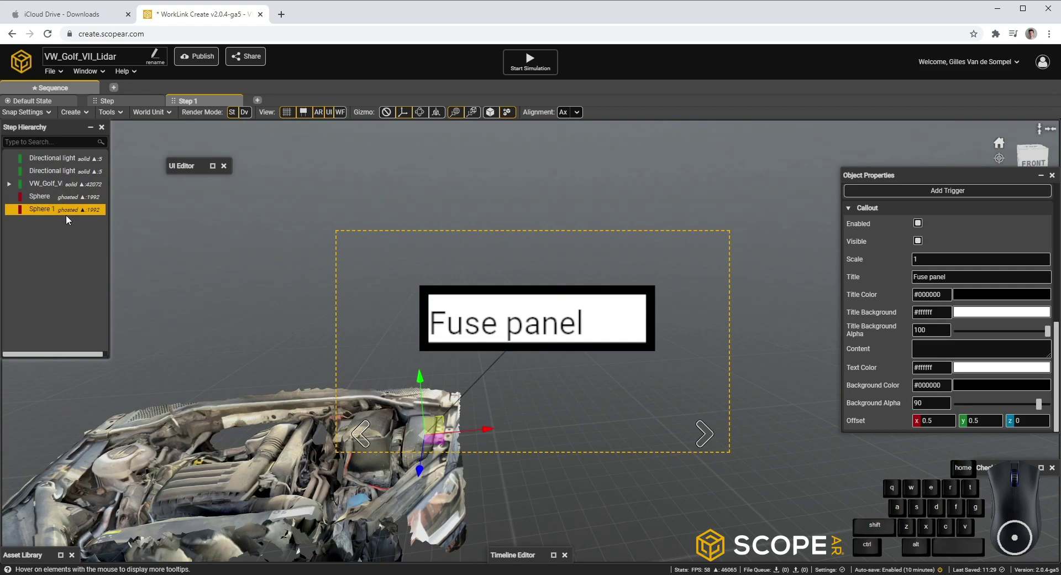
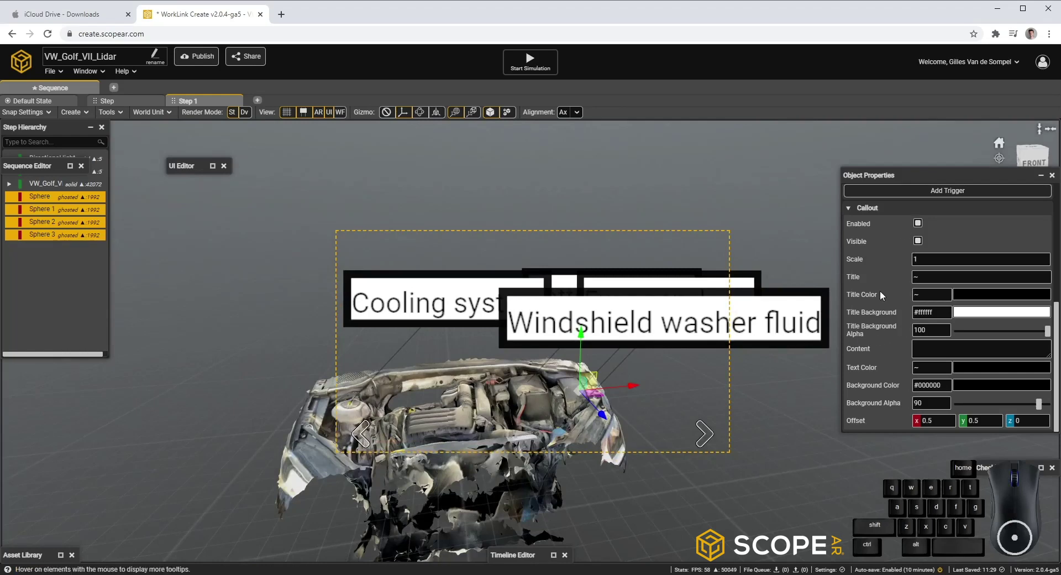
middle_click(887, 358)
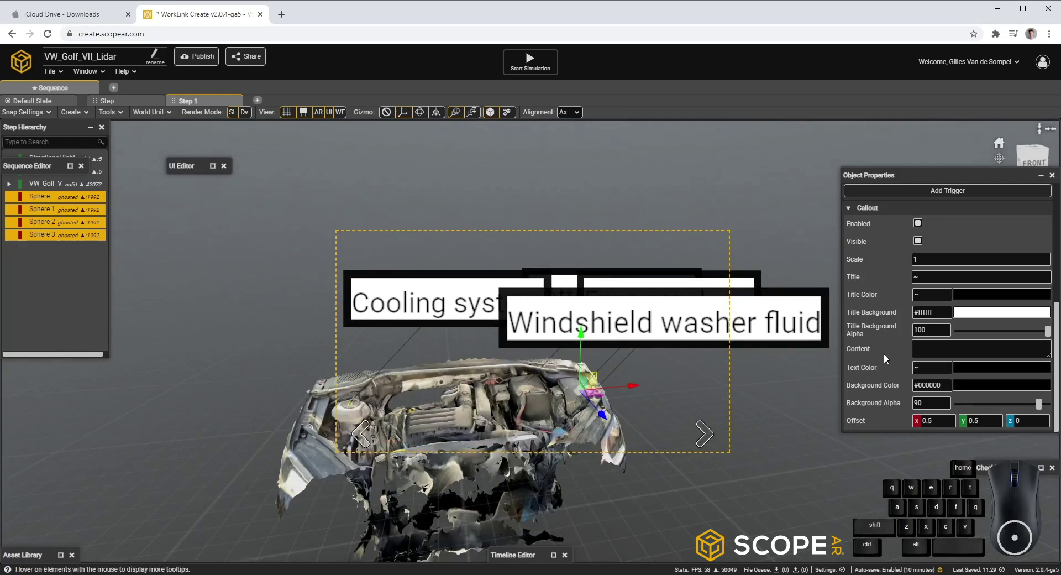
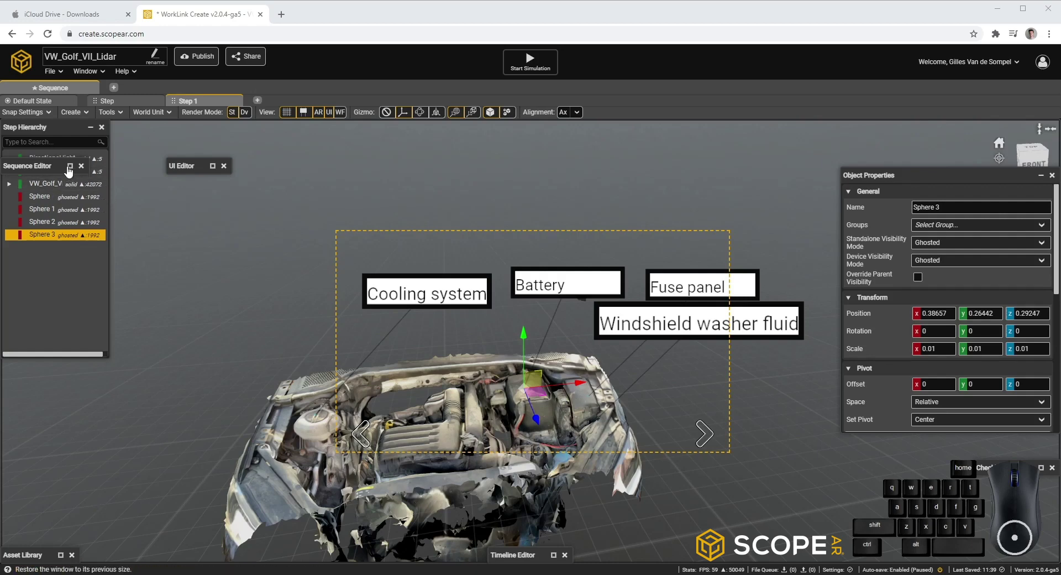
Add a step continuing from Step 1 and name it Battery.
click(74, 173)
right_click(48, 261)
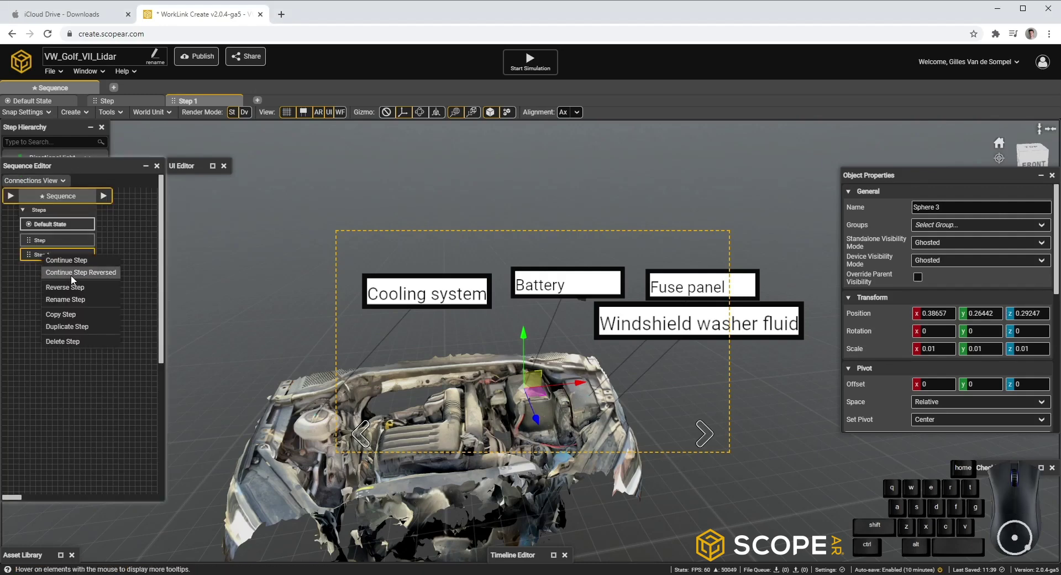
click(92, 265)
drag(52, 274, 80, 331)
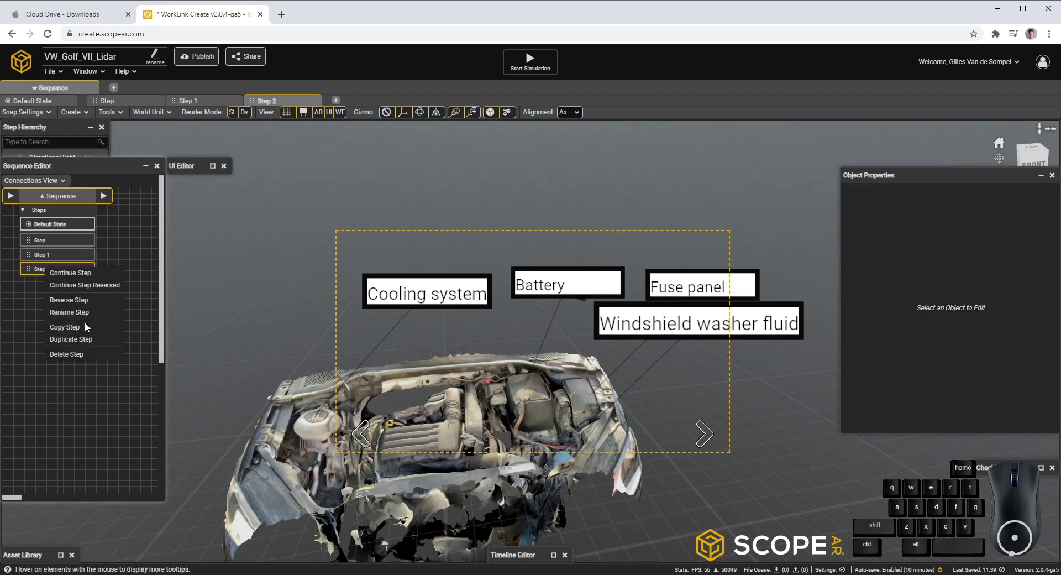
drag(89, 319, 89, 320)
key(a)
click(76, 275)
Delete the non-battery spheres from the Battery step and show its UI settings.
click(53, 130)
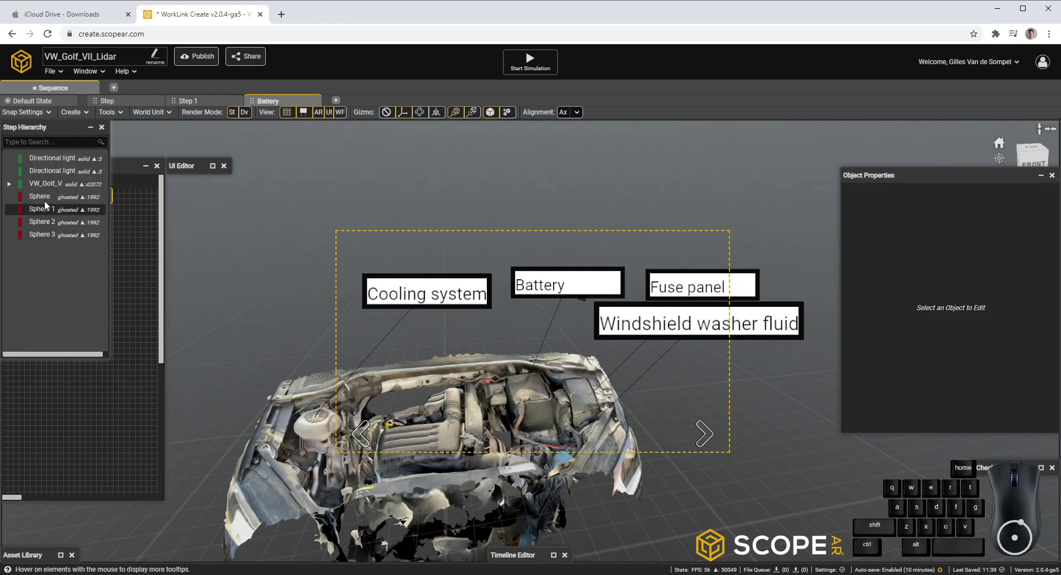
click(48, 202)
click(45, 223)
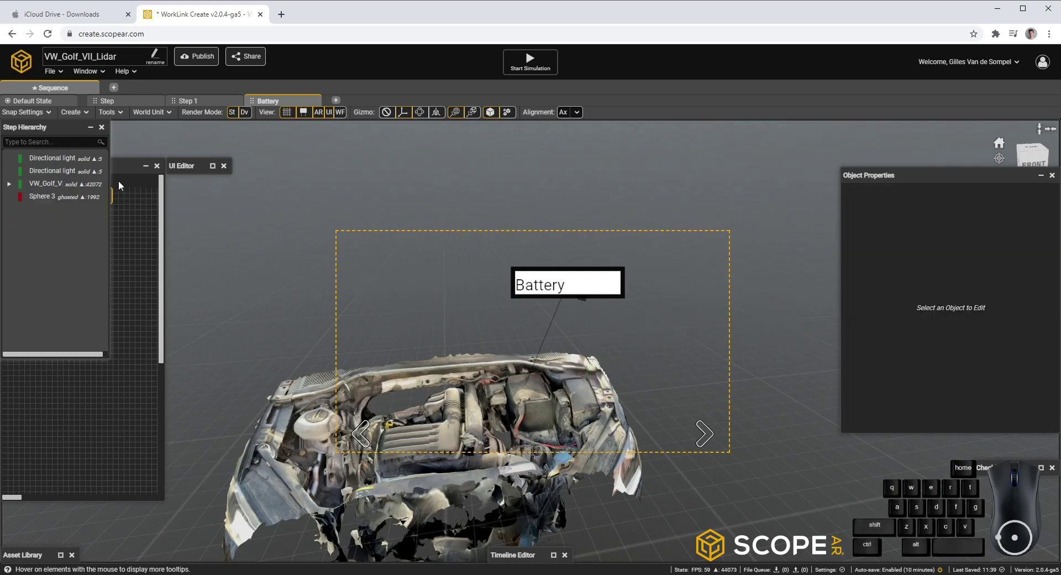
click(219, 174)
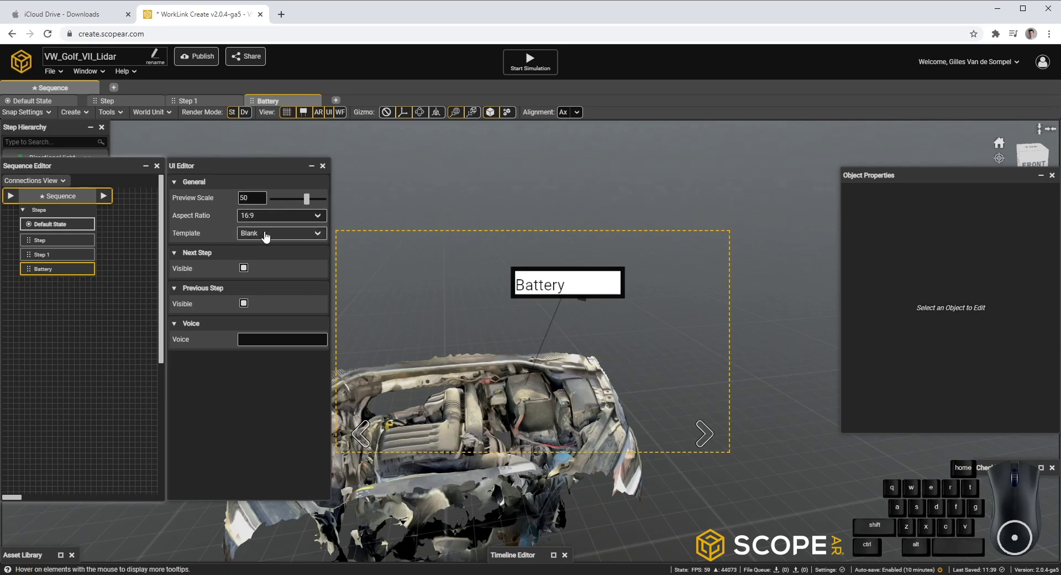
Switch the Battery step to the Content template and select its Header 1 text for replacing.
click(271, 238)
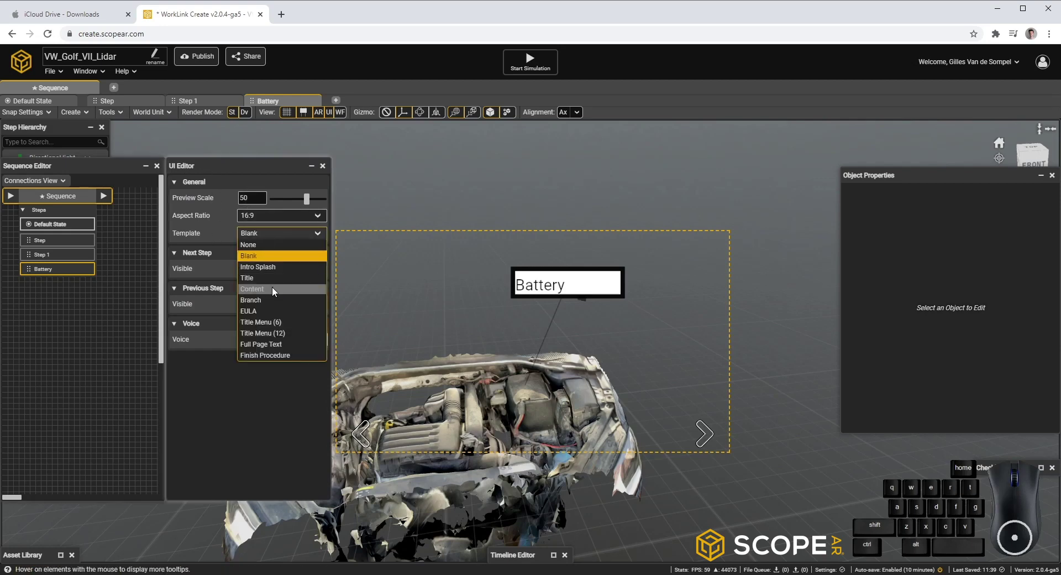
click(275, 291)
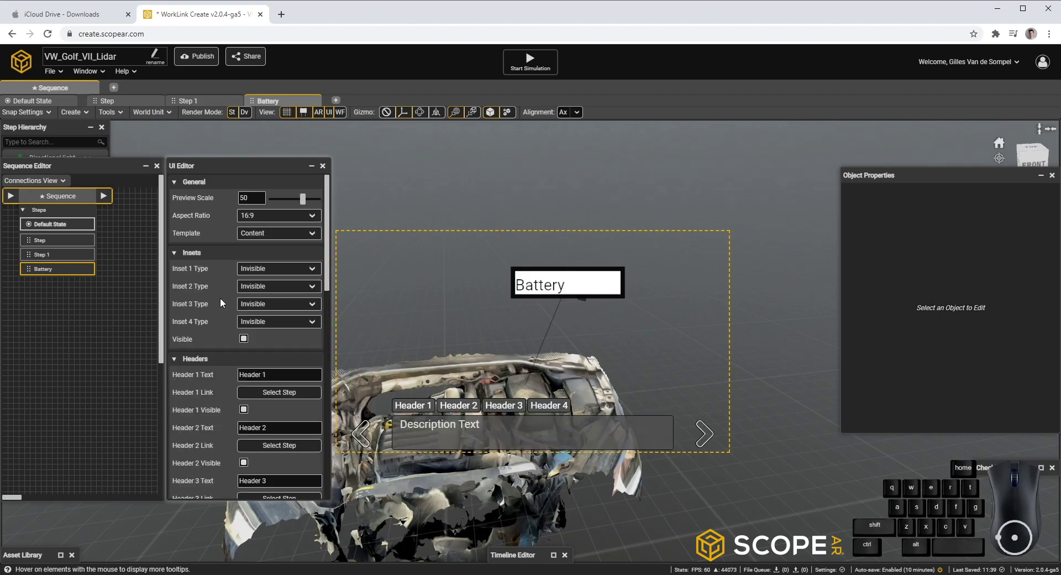
double_click(244, 297)
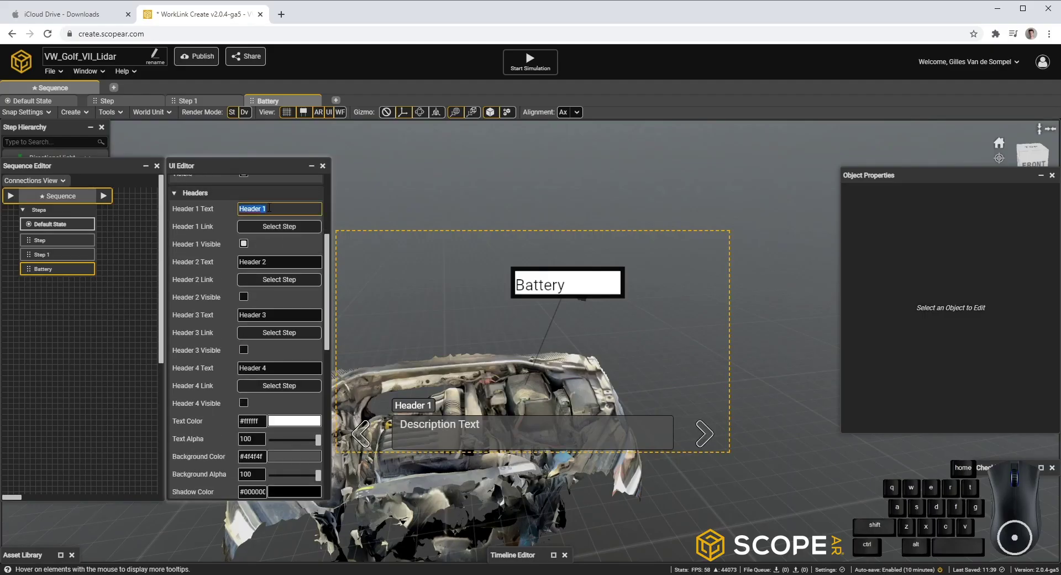
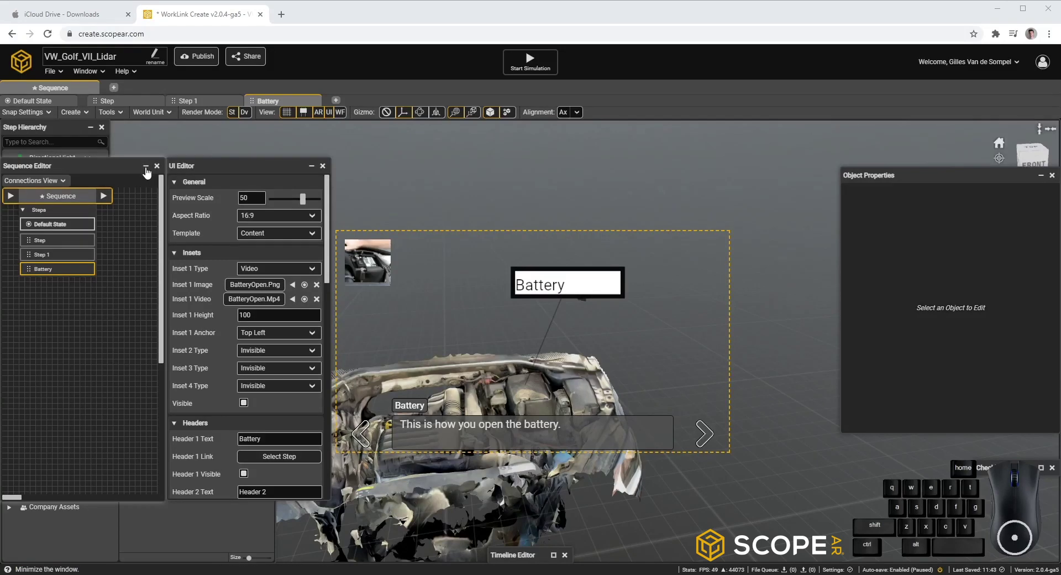
Add a Cube to the Battery step, positioned and scaled over the battery.
click(151, 174)
click(318, 173)
click(61, 251)
click(89, 119)
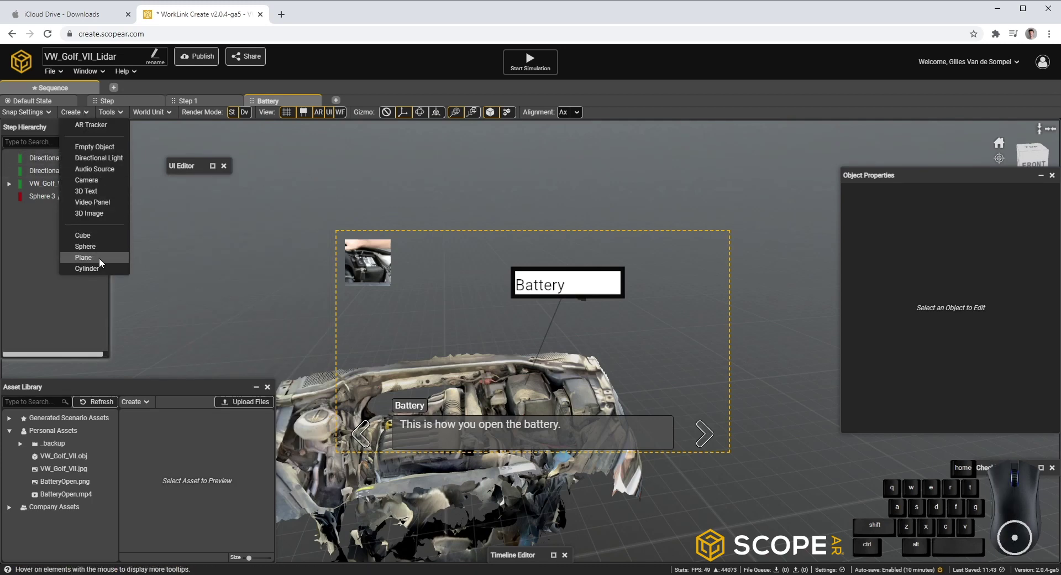
click(104, 240)
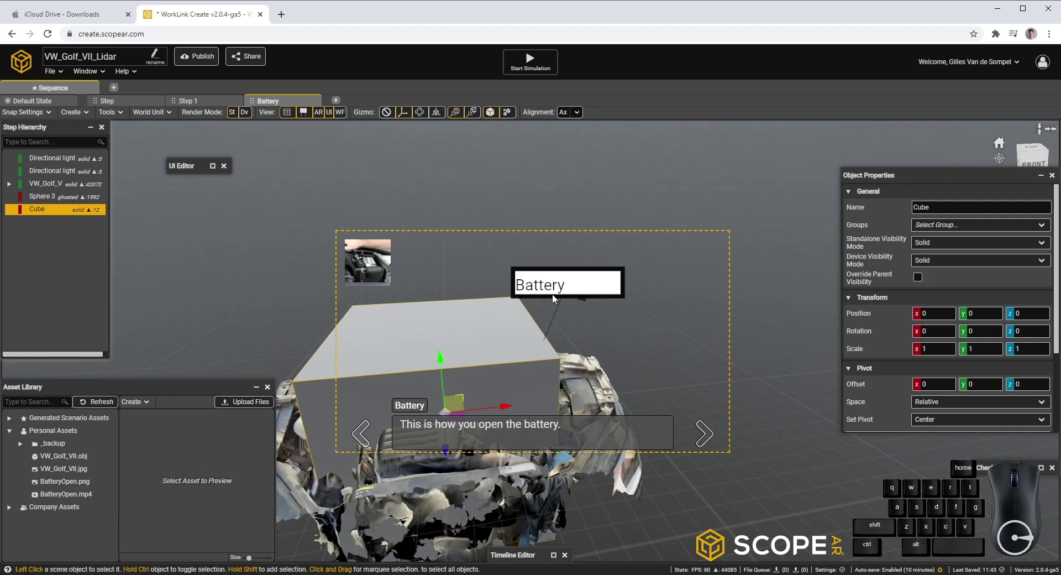
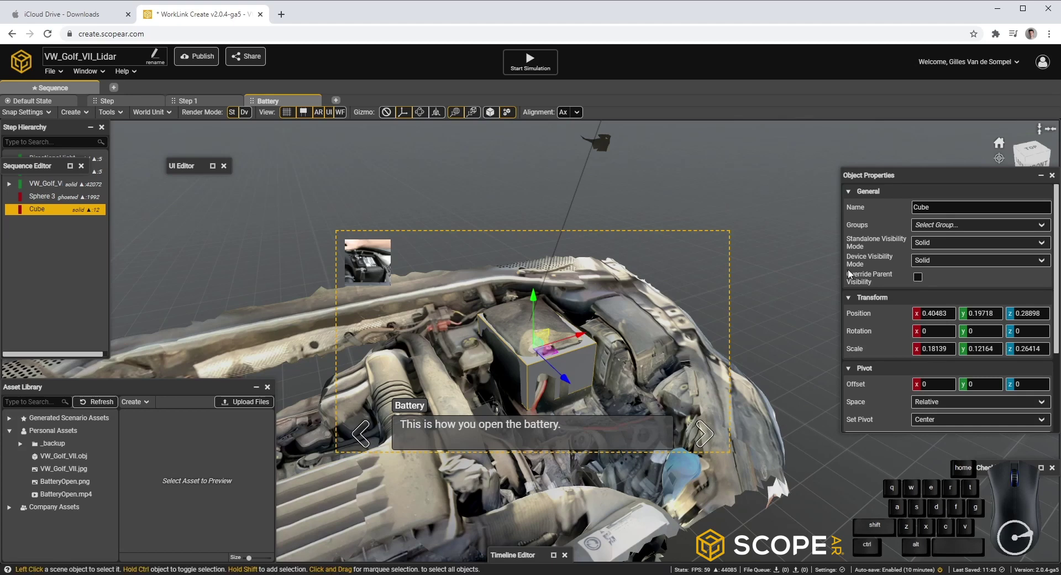
Set the cube's standalone and device visibility modes both to Ghosted.
click(950, 248)
click(947, 267)
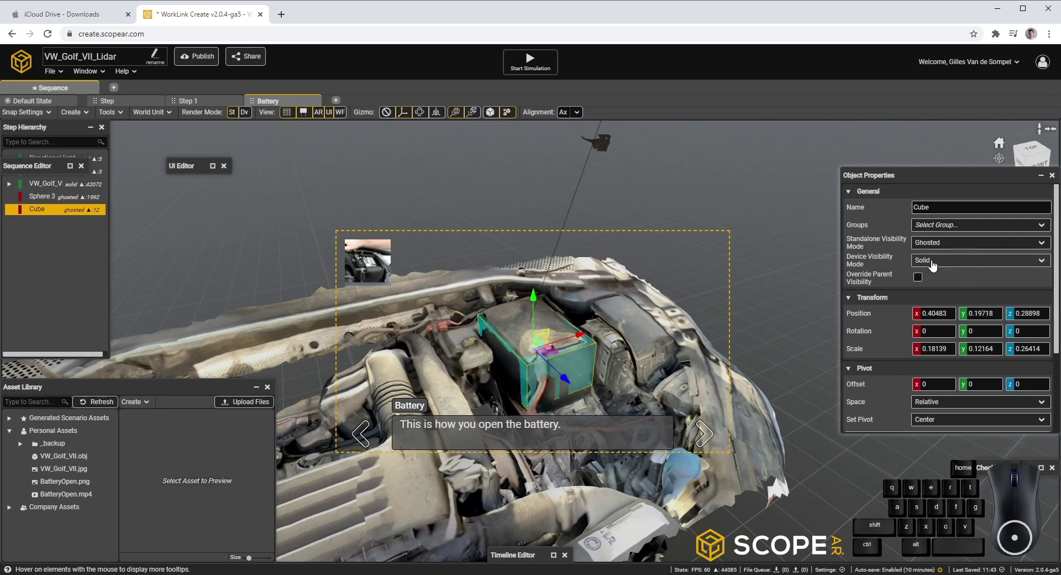
click(942, 268)
click(943, 284)
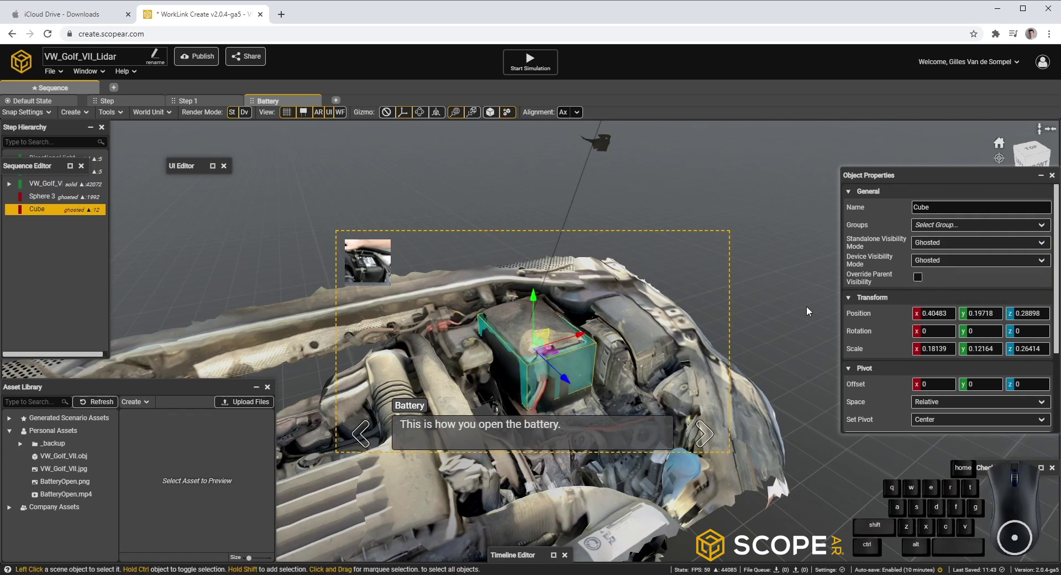
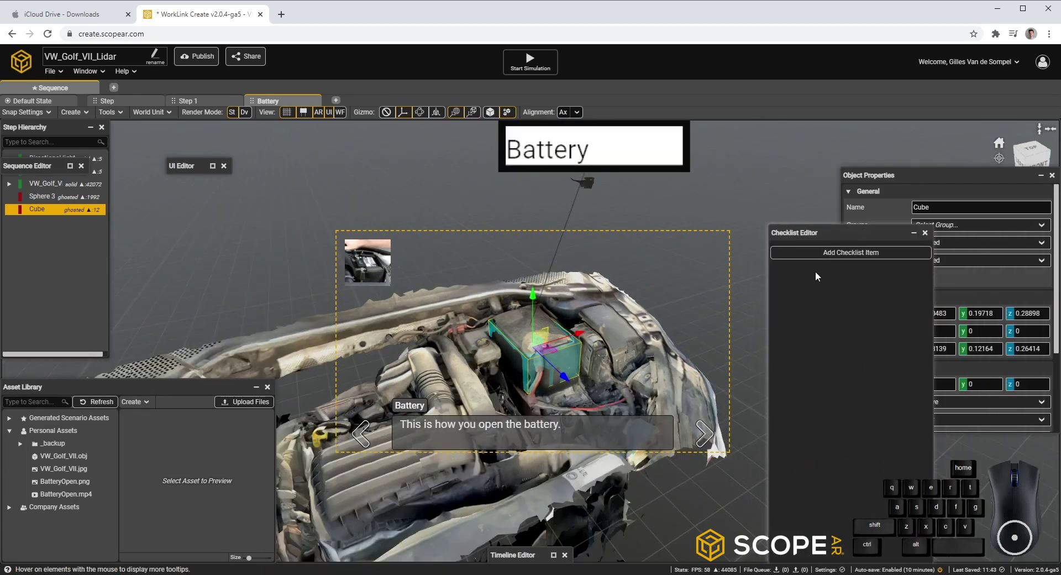
Add a Must Respond checklist item to the Battery step and make it a Photo item.
click(842, 259)
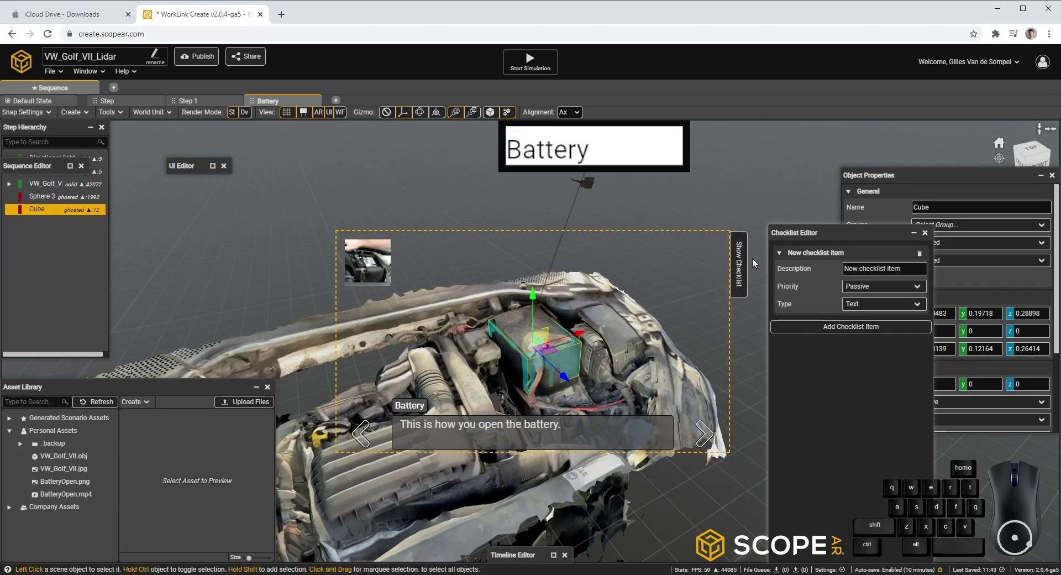
click(743, 282)
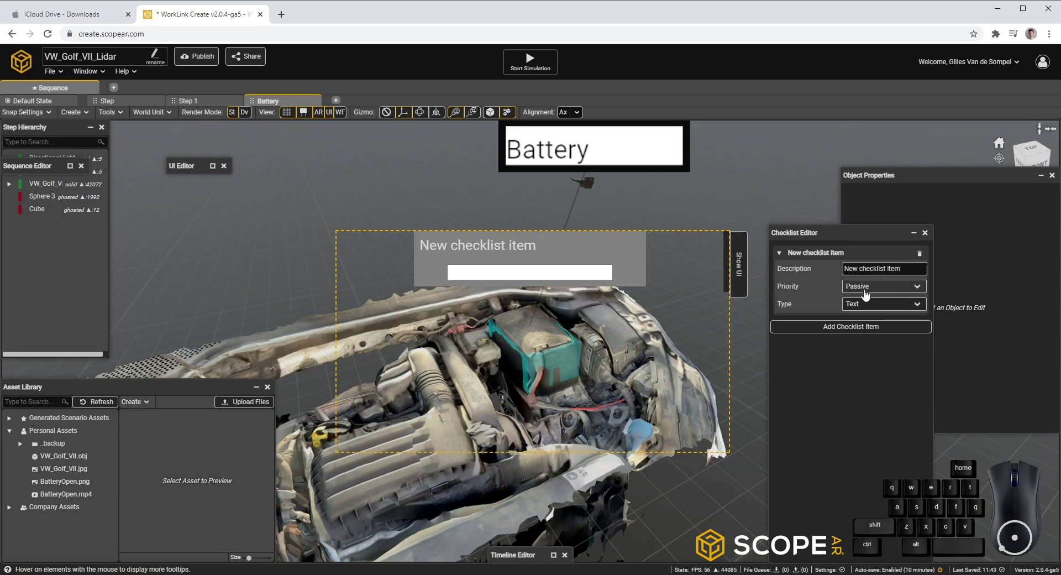
click(870, 294)
right_click(870, 294)
click(888, 322)
click(861, 313)
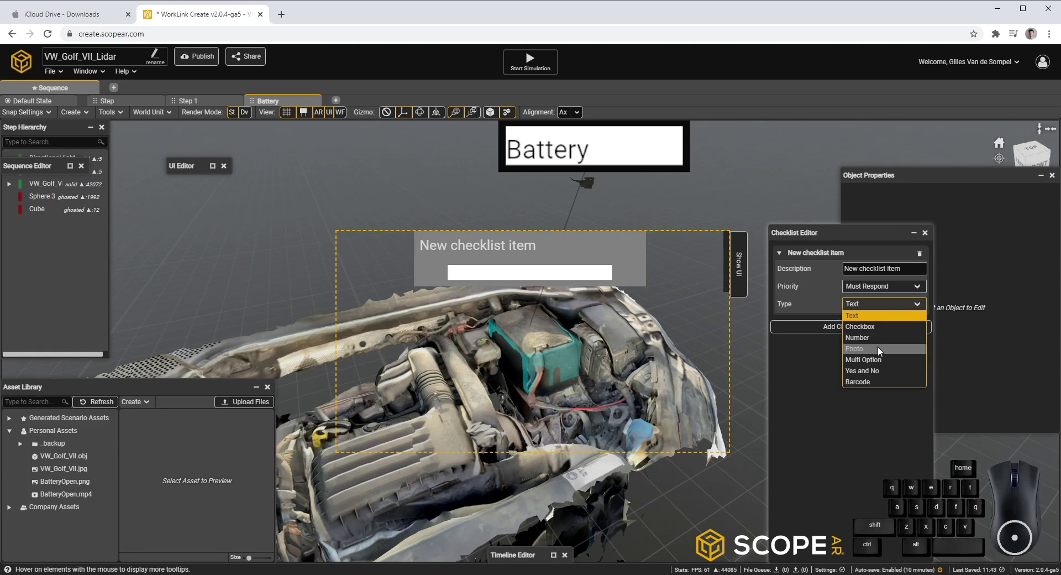
click(881, 351)
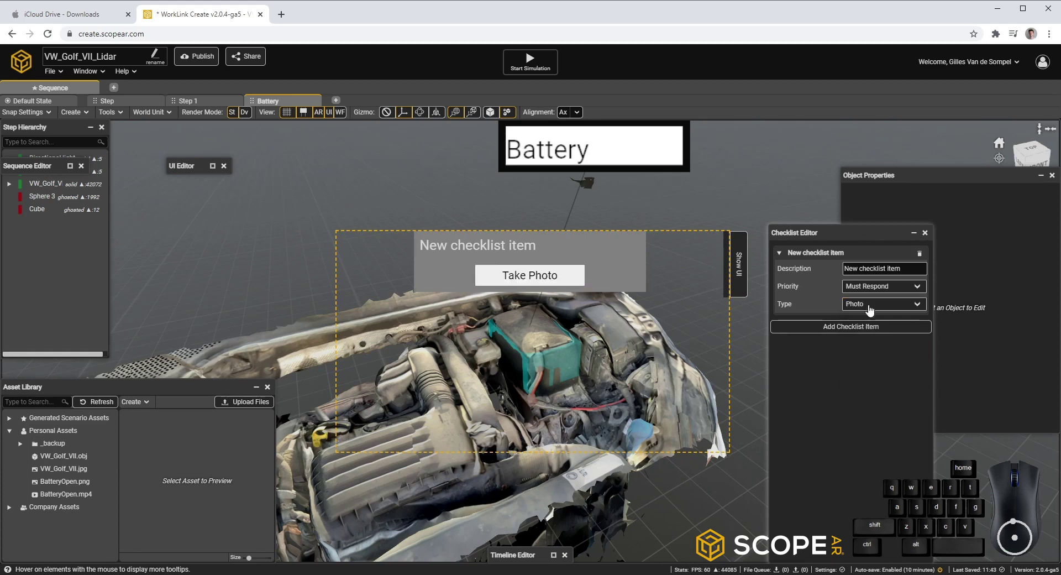
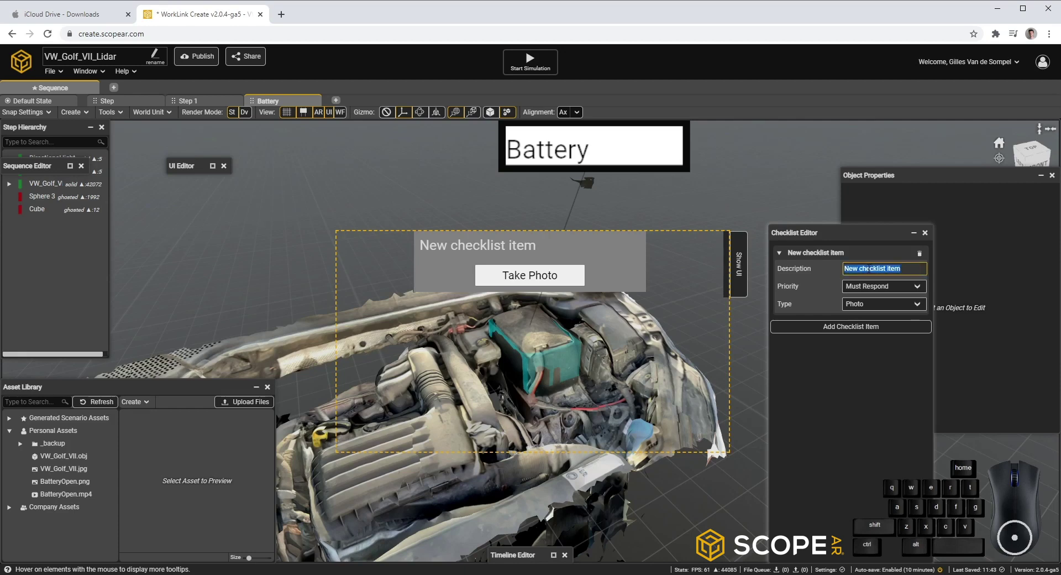
Replace the checklist description with 'Take a photo of the battery.' and confirm it.
key(shift+f)
key(space)
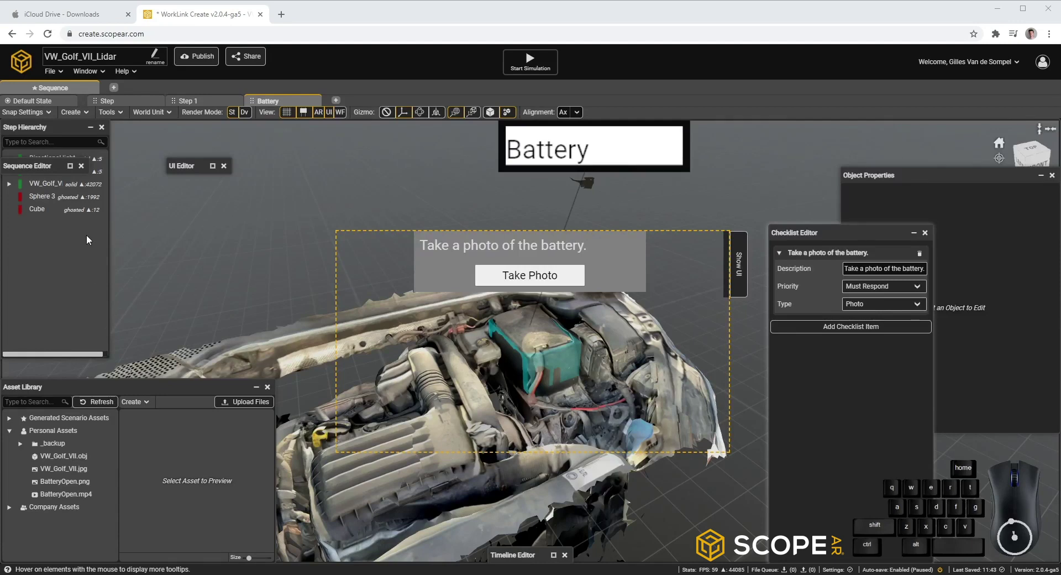
Add a FinishProcedure step after Battery using the Finish Procedure template.
click(78, 172)
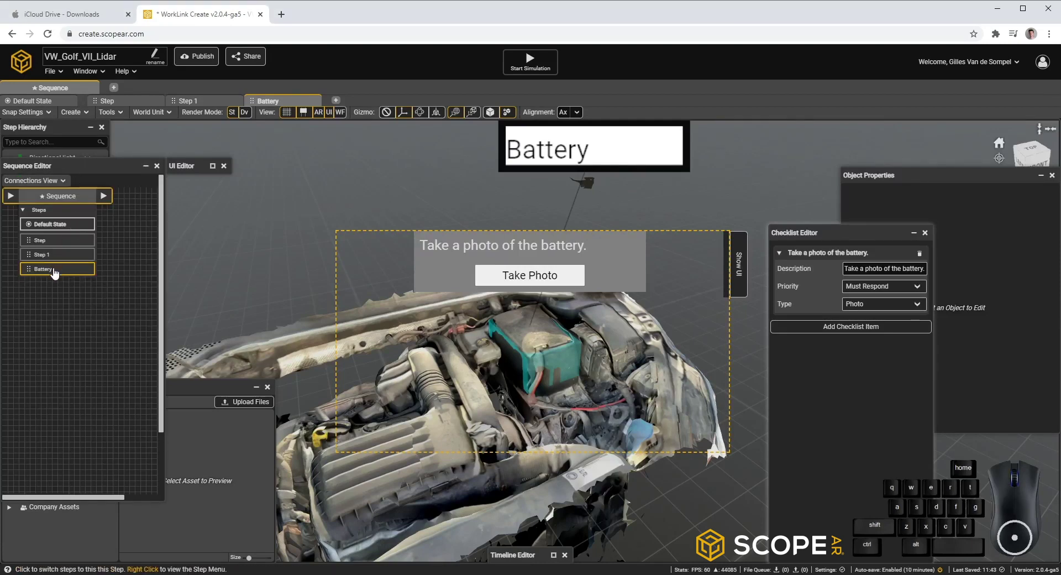
right_click(59, 275)
click(89, 278)
key(shift+space)
key(e)
click(275, 238)
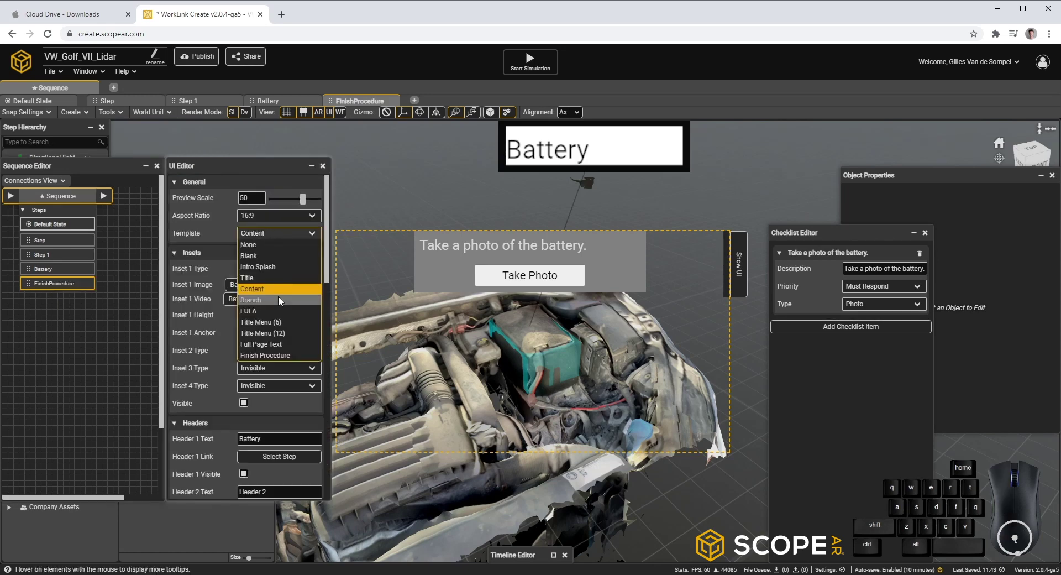
click(300, 357)
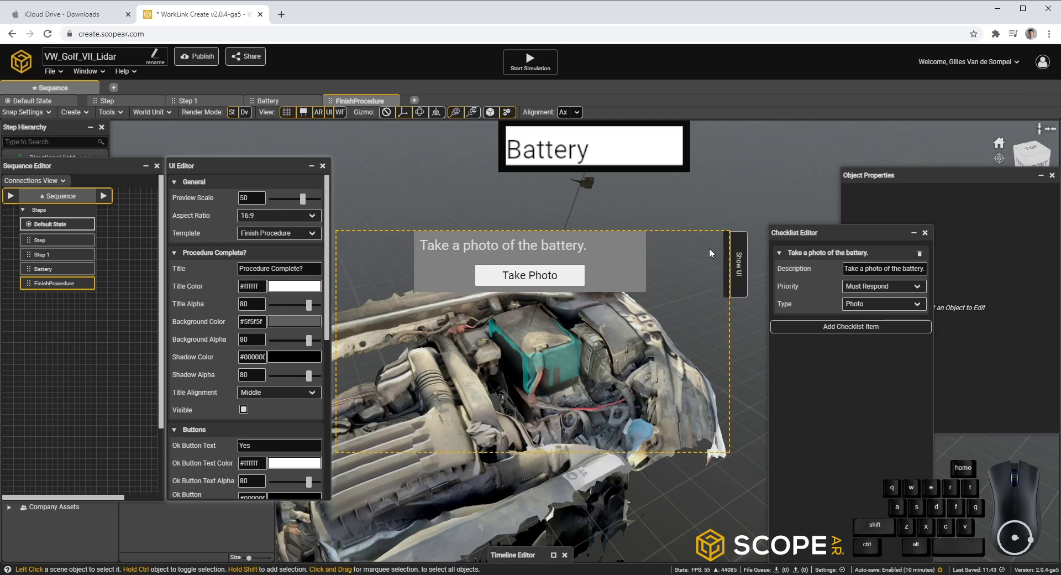
Return to the intro Golf VII step and orbit the engine model to a top-down view.
click(743, 263)
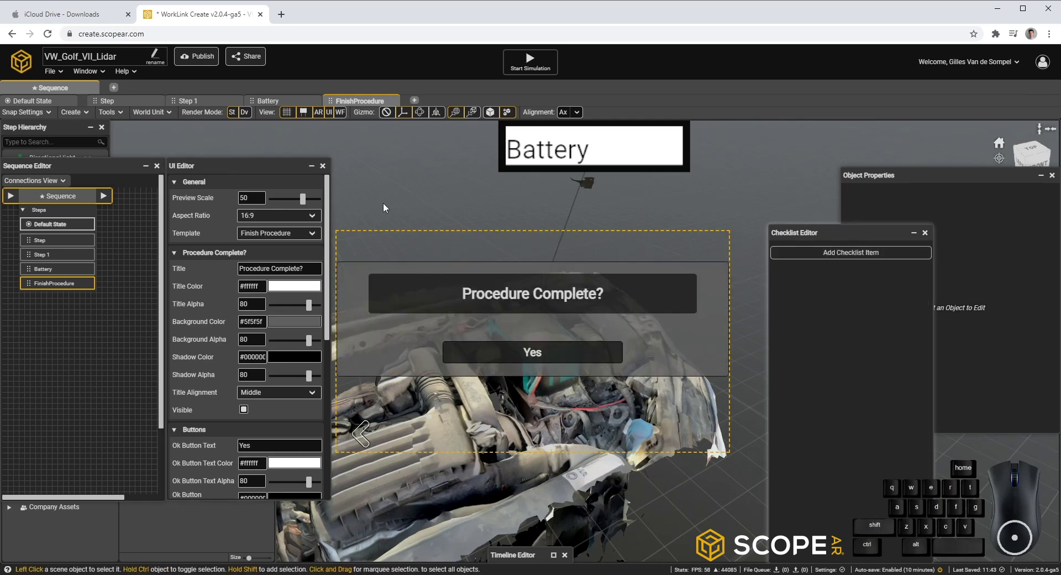
click(535, 68)
click(761, 375)
middle_click(727, 355)
click(762, 381)
click(795, 378)
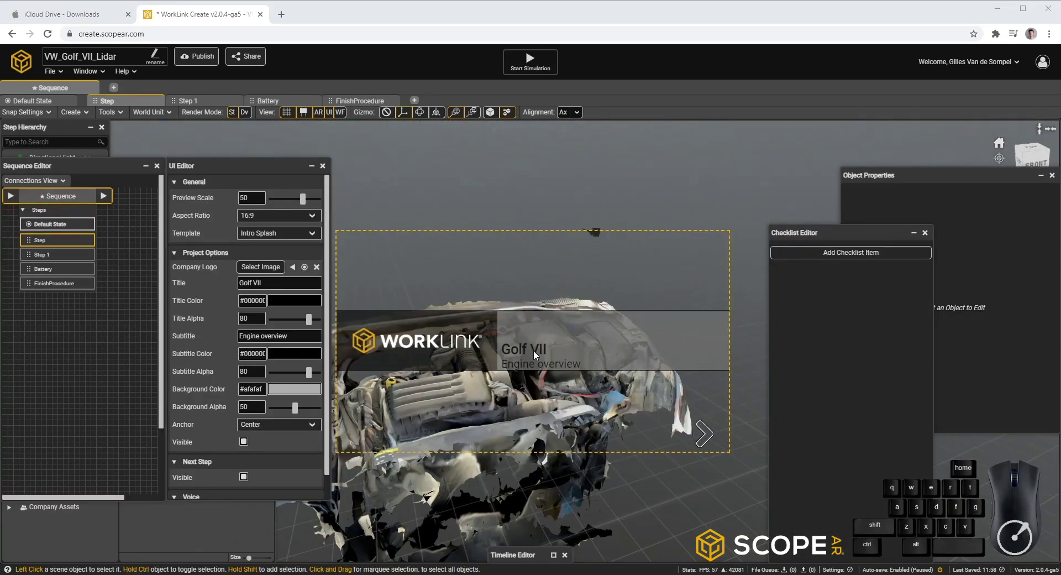
drag(549, 272, 557, 283)
drag(648, 413, 551, 249)
drag(550, 244, 535, 219)
right_click(537, 228)
right_click(594, 306)
drag(603, 322, 578, 292)
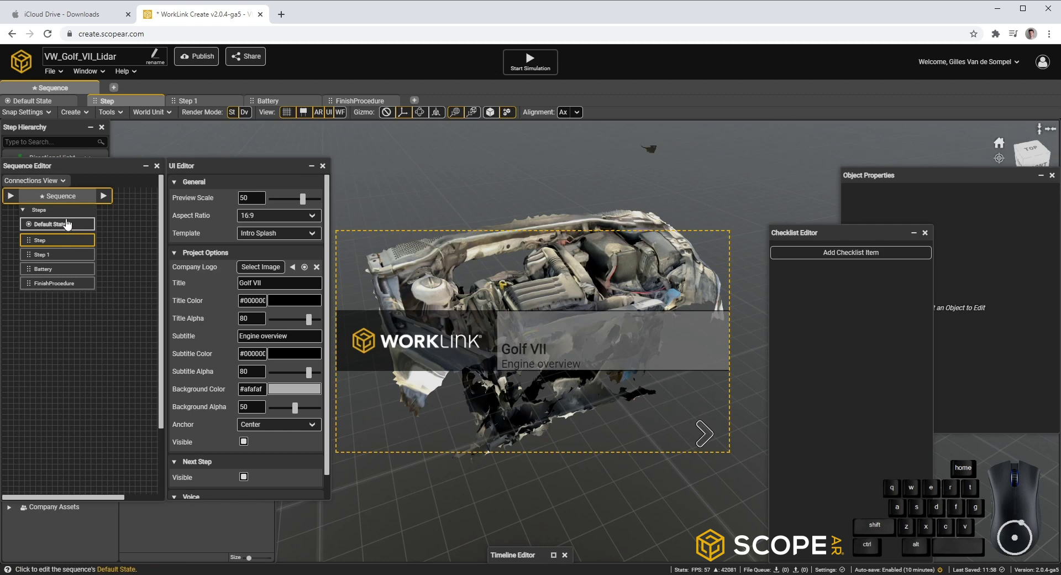
In Default State make the VW_Golf_VII scan Ghosted standalone and Hidden on devices.
click(67, 229)
click(492, 300)
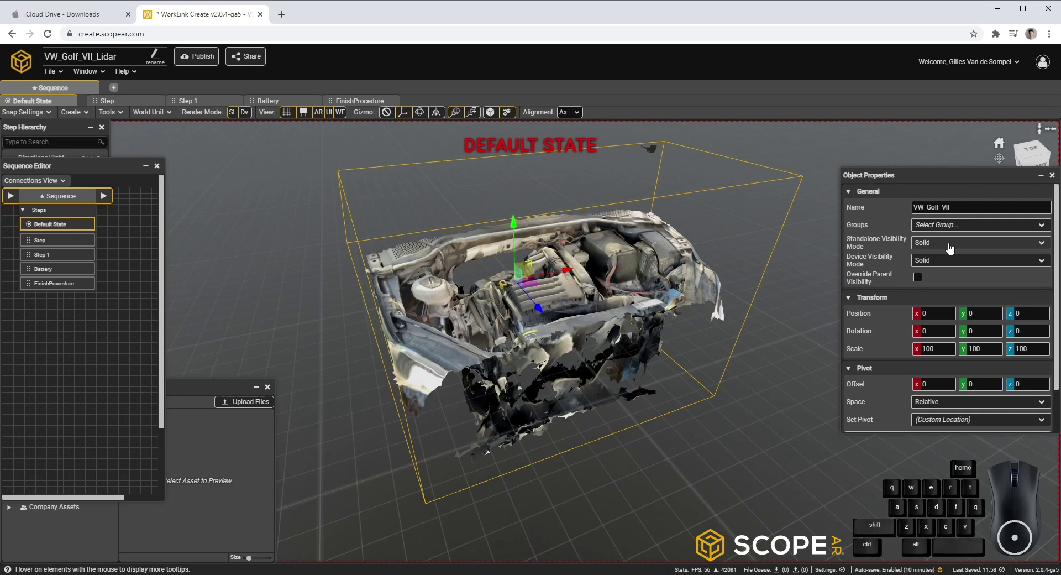
click(954, 250)
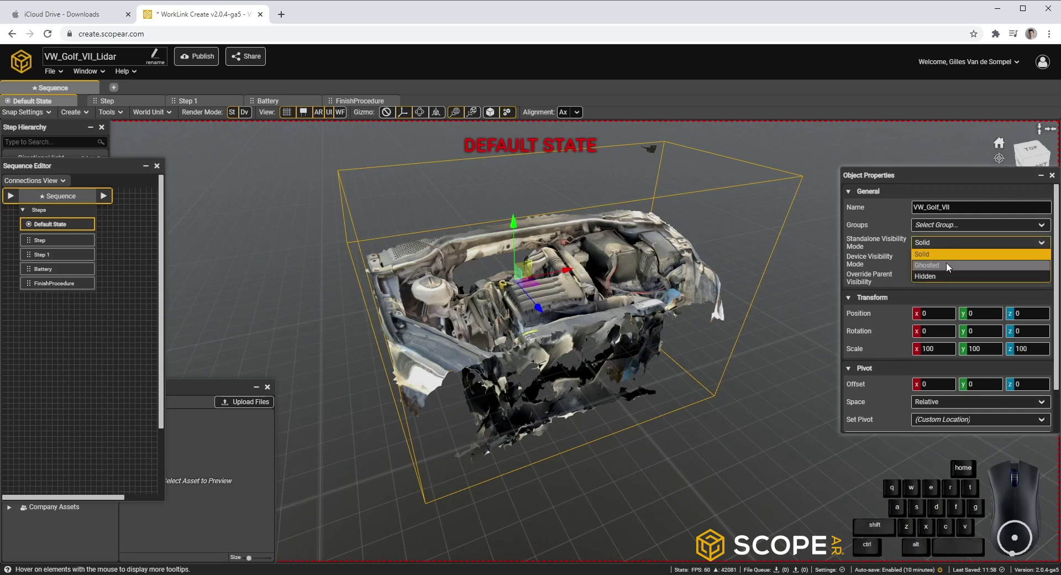
click(945, 270)
click(944, 267)
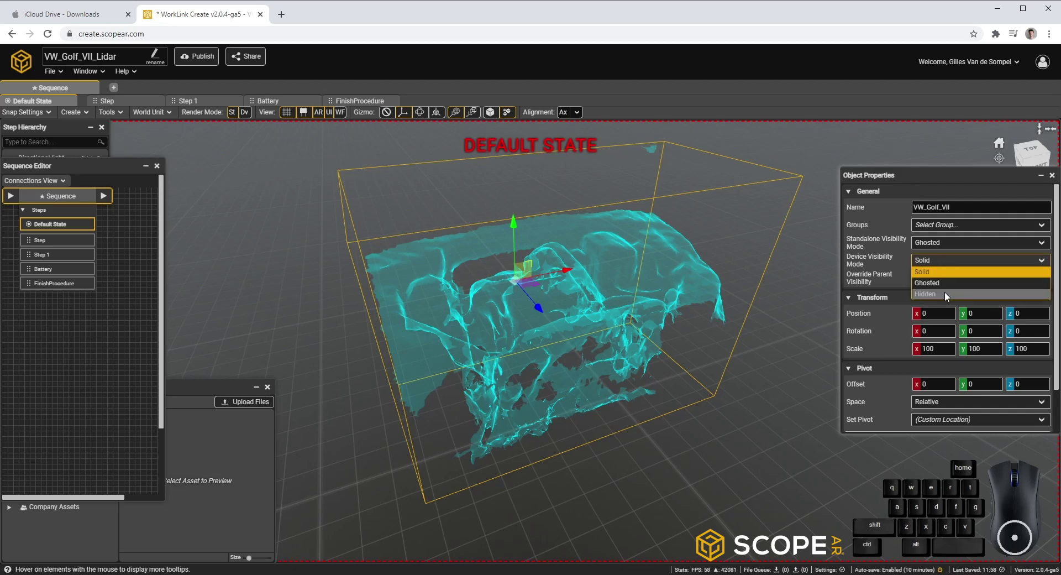
click(948, 296)
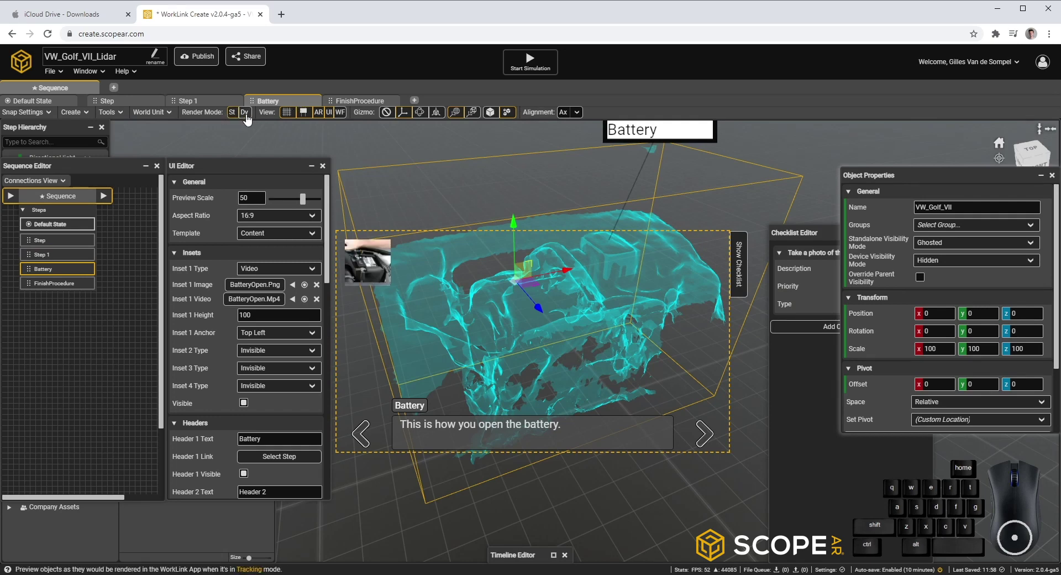
click(251, 122)
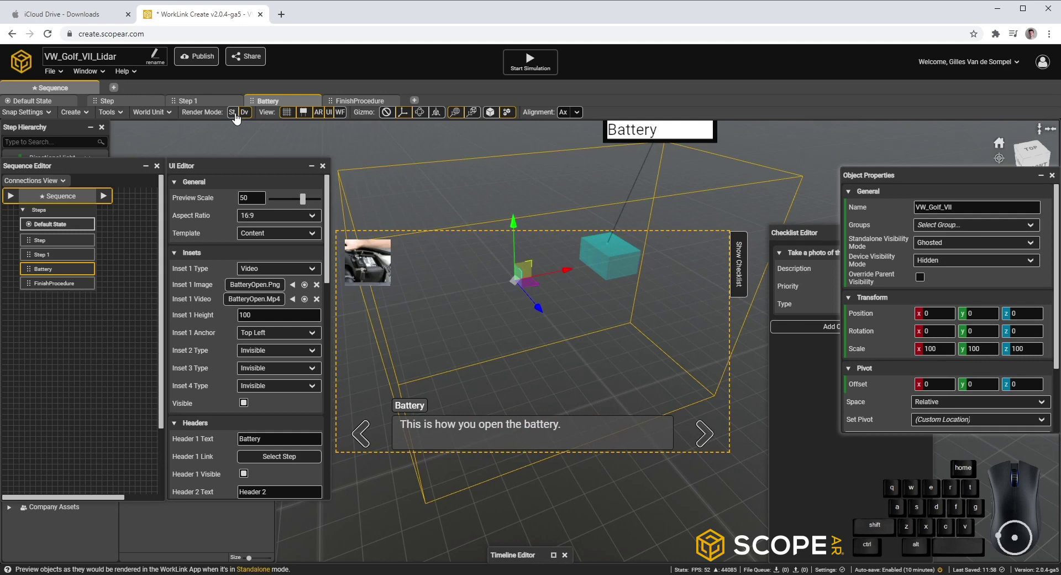
click(237, 120)
click(246, 119)
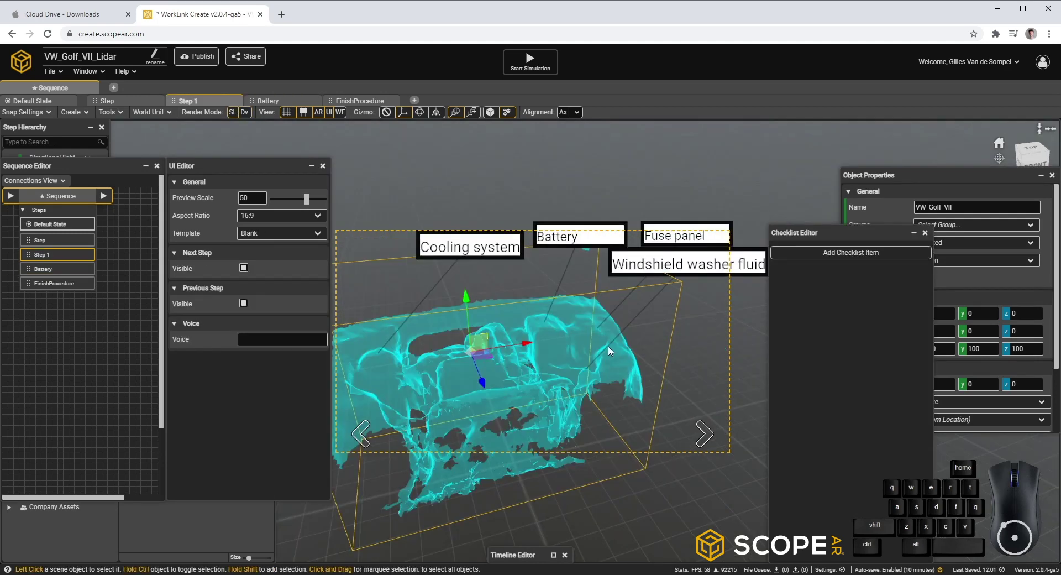
drag(669, 286, 684, 329)
drag(684, 324, 679, 309)
middle_click(680, 308)
middle_click(686, 304)
drag(680, 316, 671, 294)
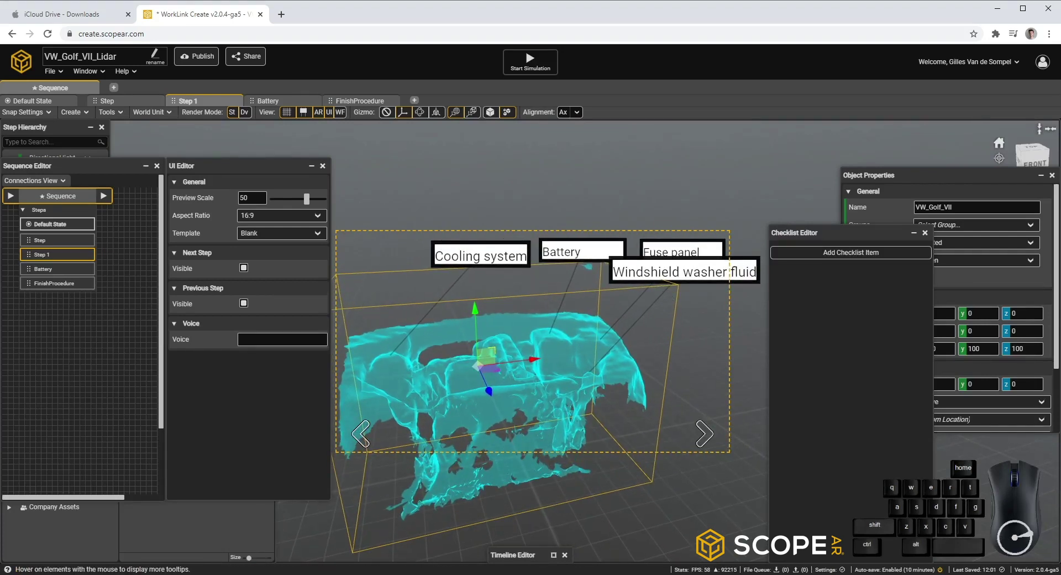
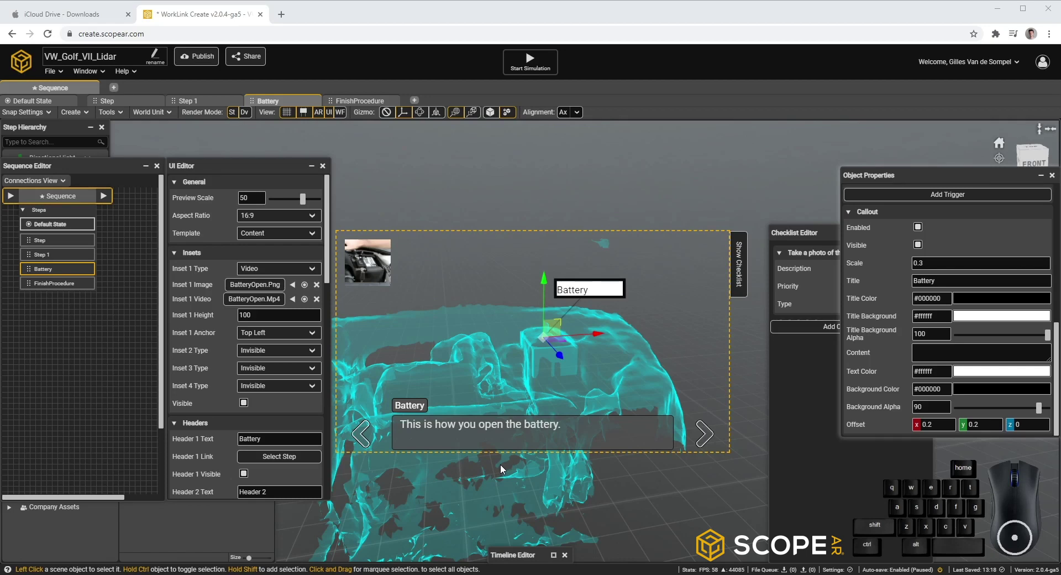
Create a new Image Tracker from the AR Trackers panel with scenario-wide persistence.
click(99, 78)
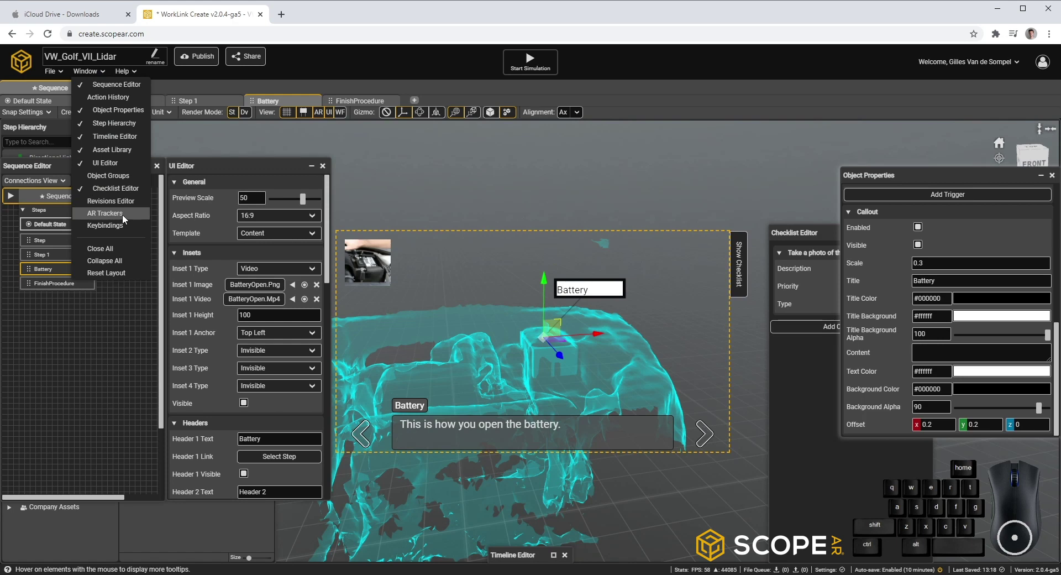
click(126, 218)
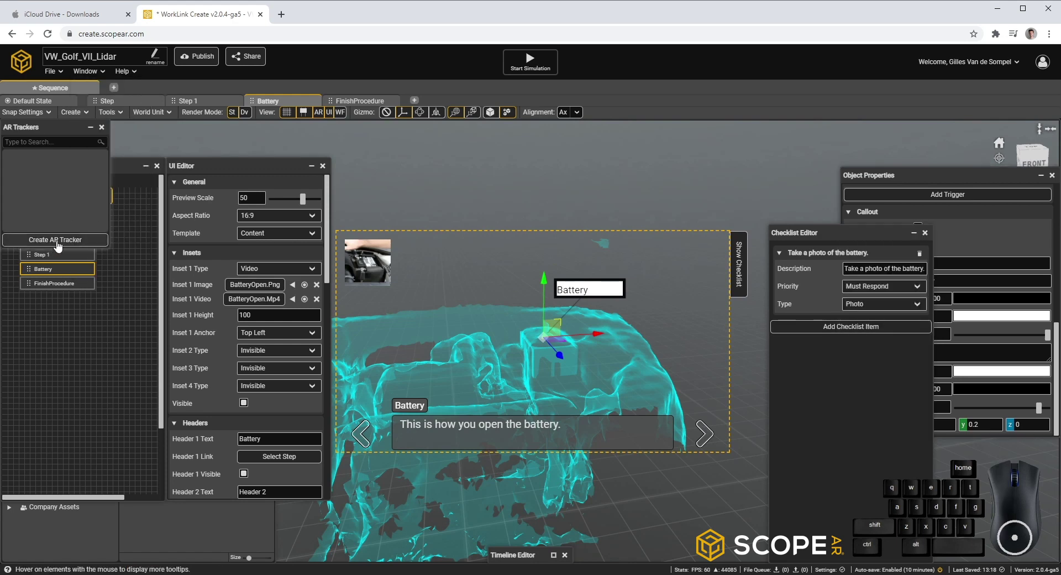
click(66, 246)
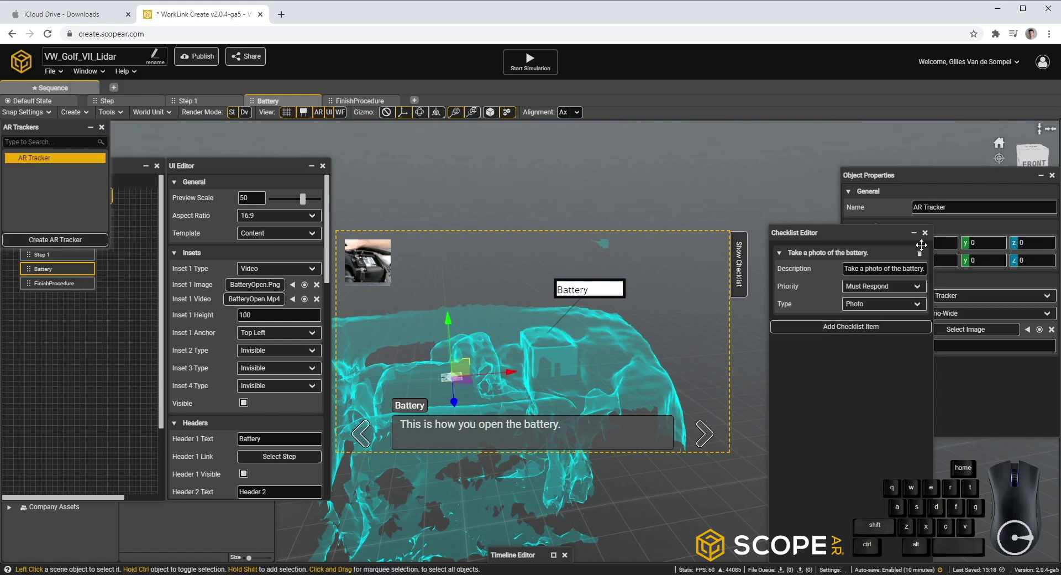
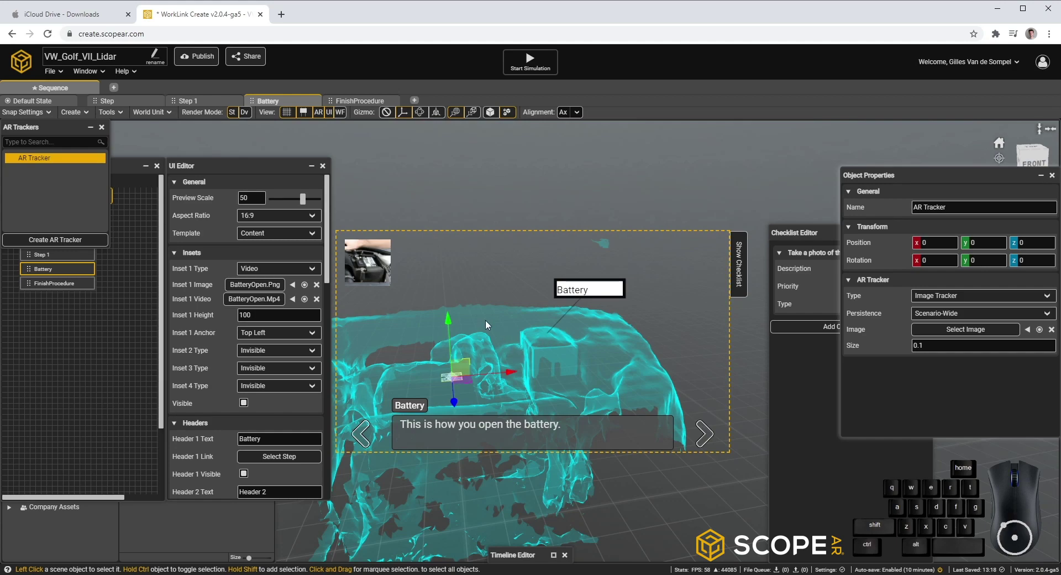
Move the AR tracker across the engine until it sits on the battery.
click(597, 327)
click(585, 349)
click(572, 309)
click(677, 247)
middle_click(641, 263)
drag(567, 290, 568, 279)
click(556, 335)
click(616, 310)
middle_click(516, 300)
click(684, 340)
click(651, 277)
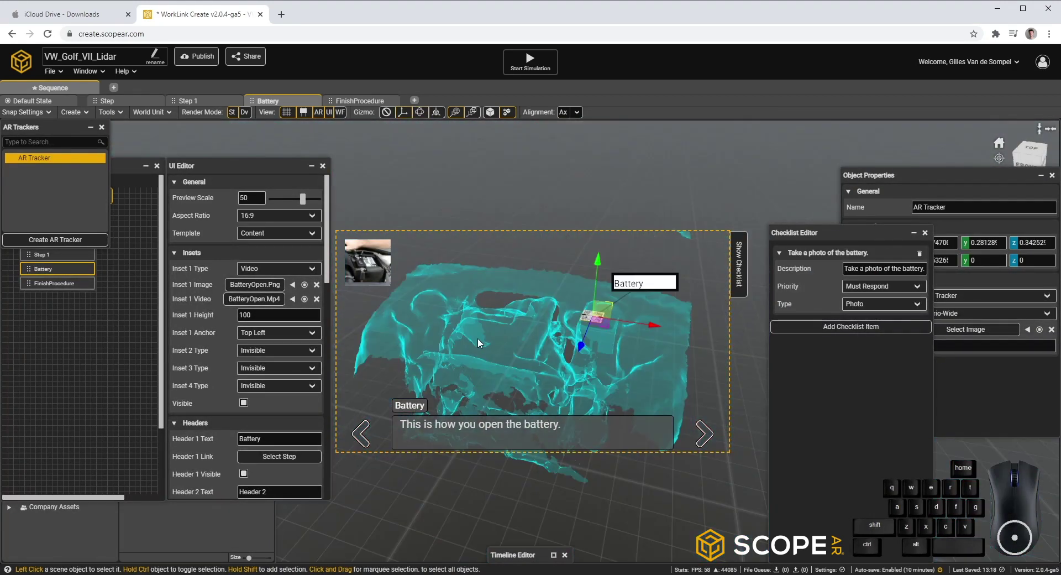
drag(488, 297, 507, 345)
drag(500, 335, 492, 318)
drag(496, 299, 488, 264)
Save the scenario and start publishing it.
click(62, 75)
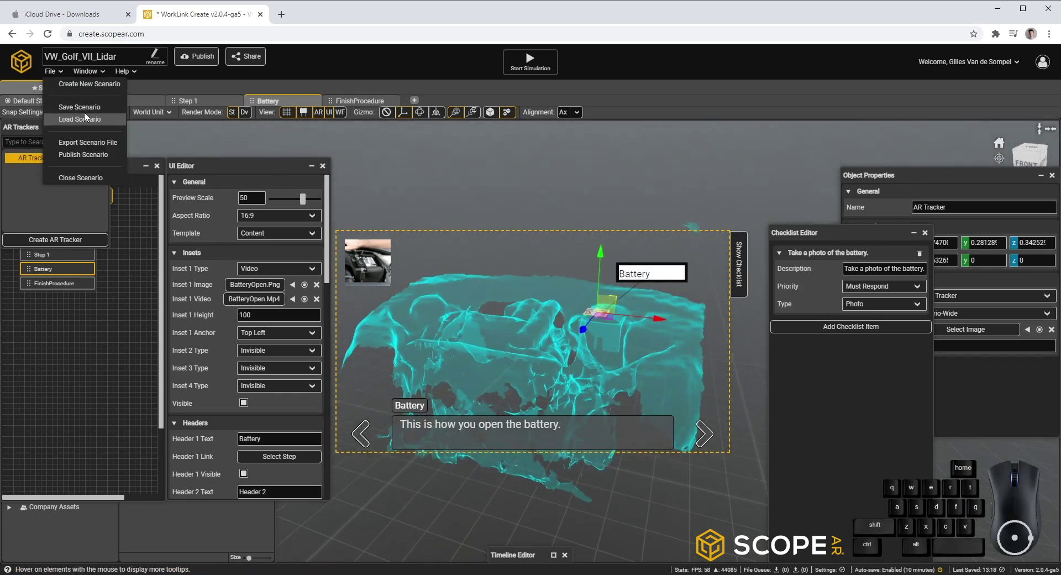
click(93, 111)
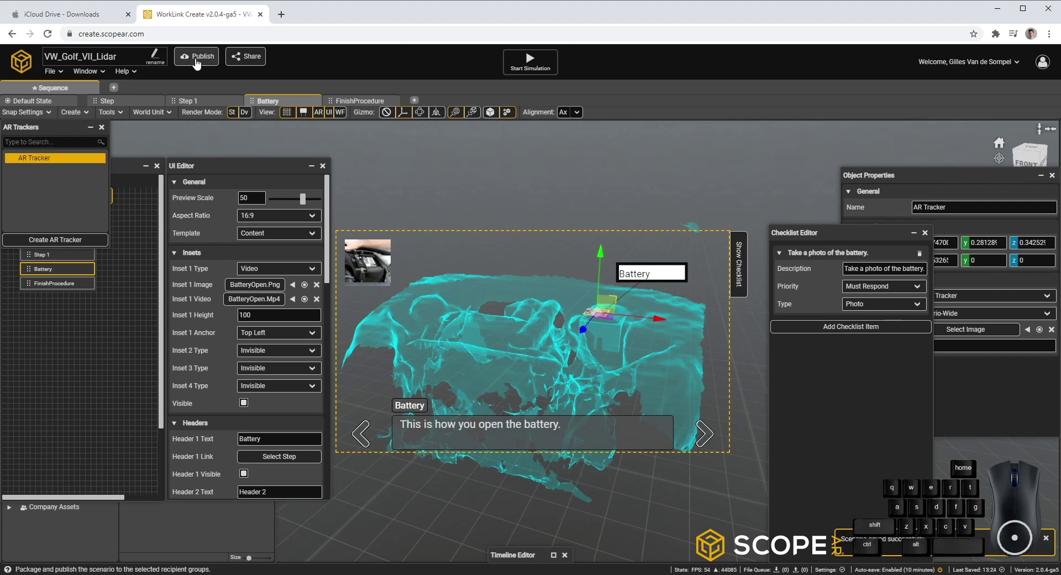
click(199, 61)
Publish as a Passive session and open the printable image-marker PDF.
click(446, 296)
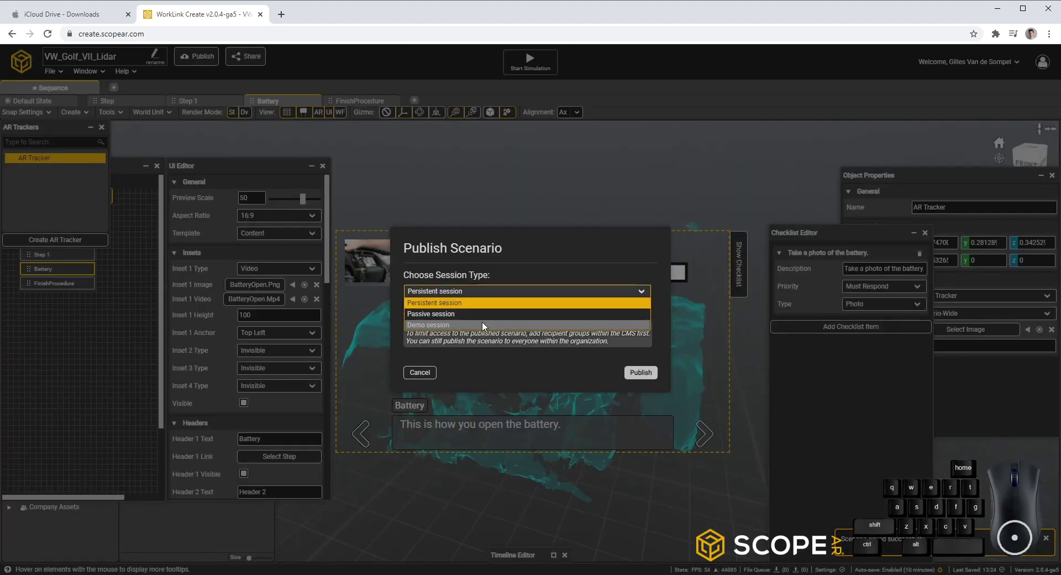
click(487, 321)
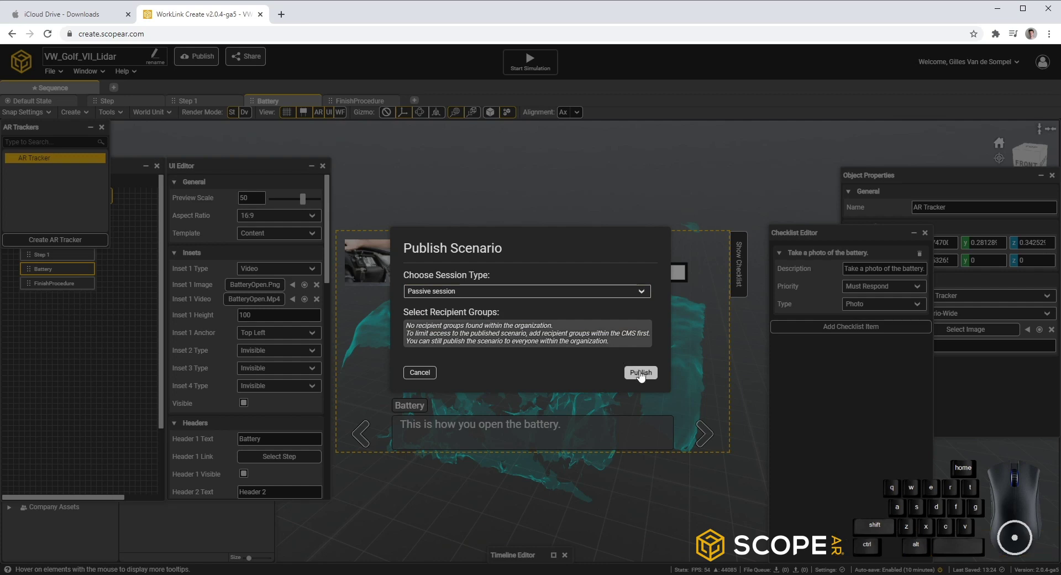
click(646, 378)
click(643, 374)
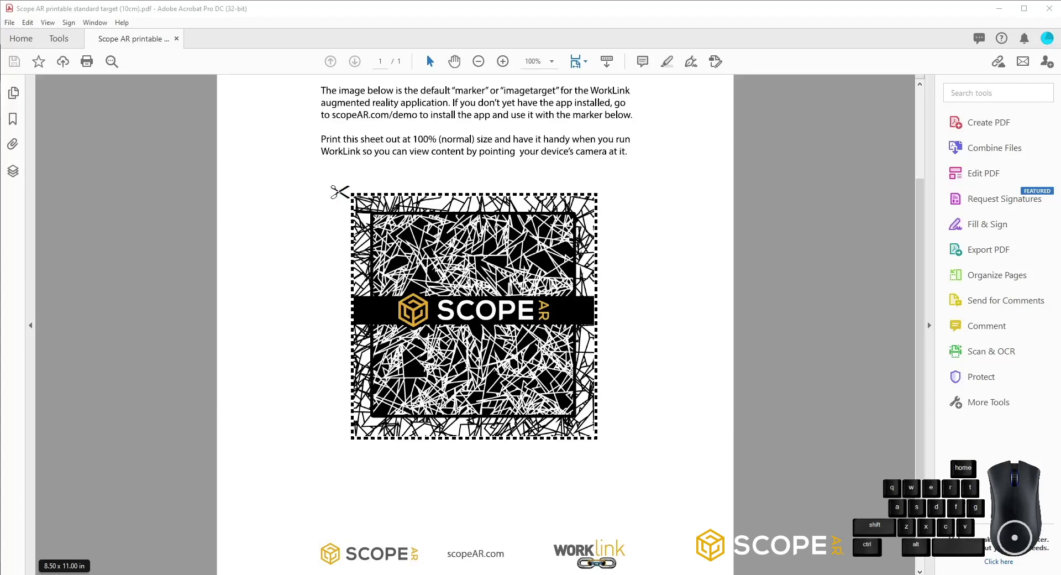